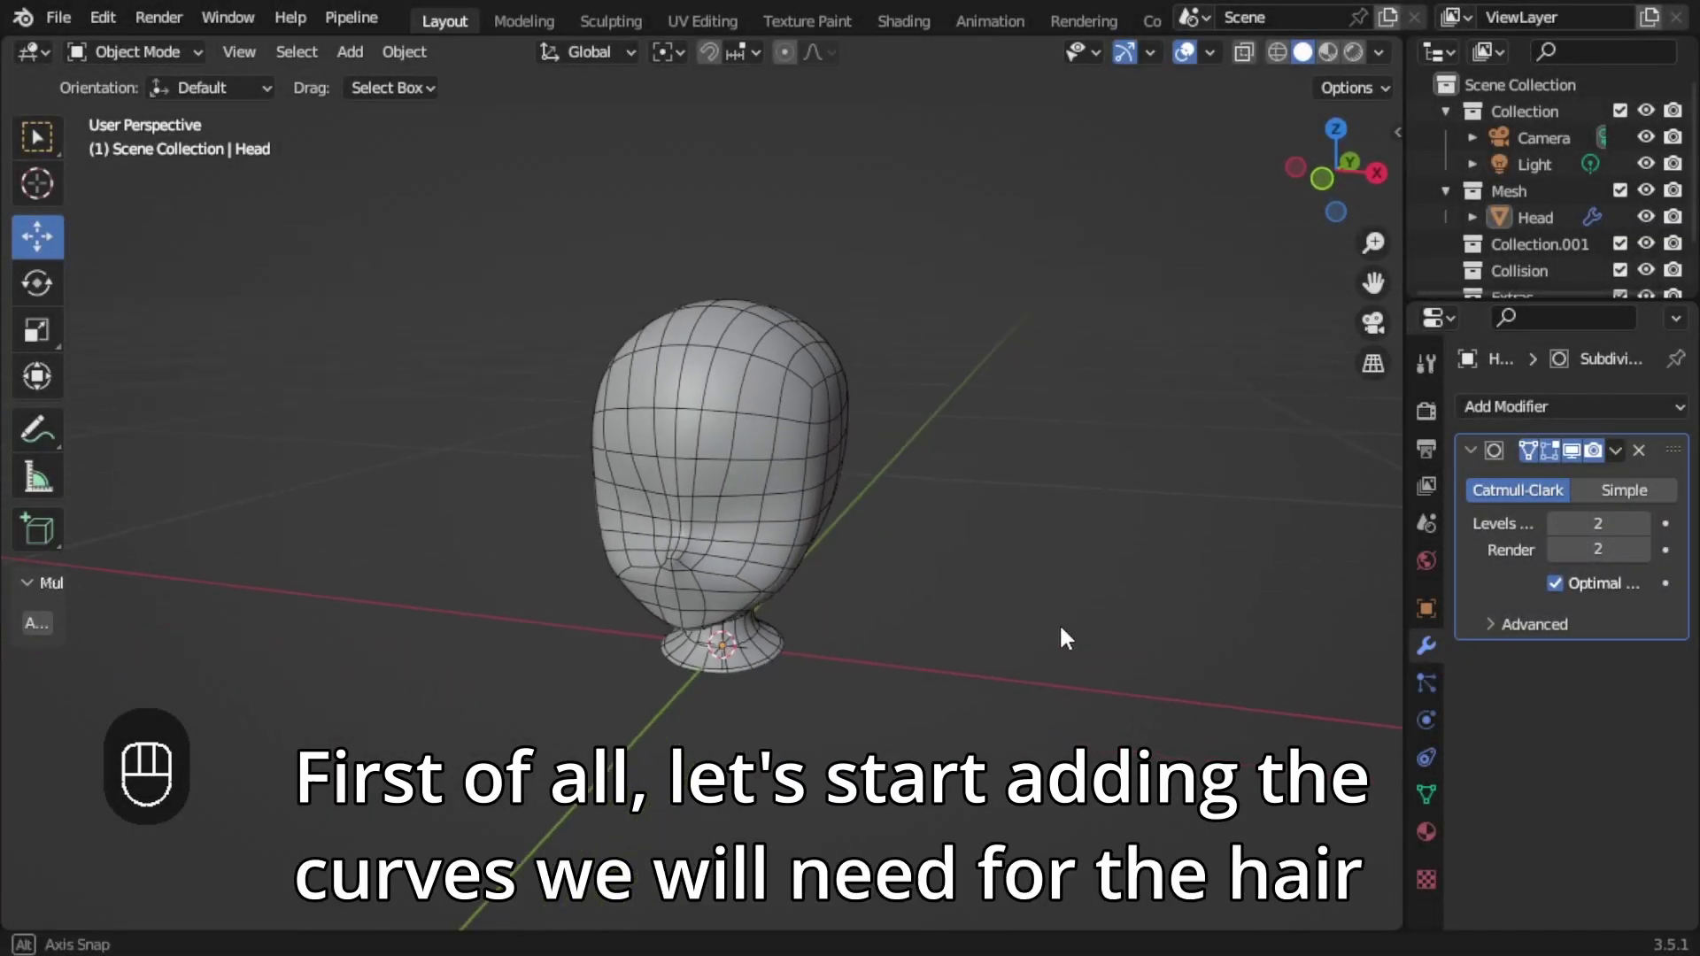
# Add a NURBS path for the hair strand and a circle curve for its profile.
pyautogui.moveTo(356, 60); pyautogui.dragTo(632, 241)
pyautogui.moveTo(350, 63); pyautogui.dragTo(625, 139)
pyautogui.click(882, 686)
pyautogui.press('x')
pyautogui.press('KP_9')
pyautogui.press('KP_0')
# Rotate the circle 90° on X to stand upright and move the curves up above the head.
pyautogui.press('KP_Enter')
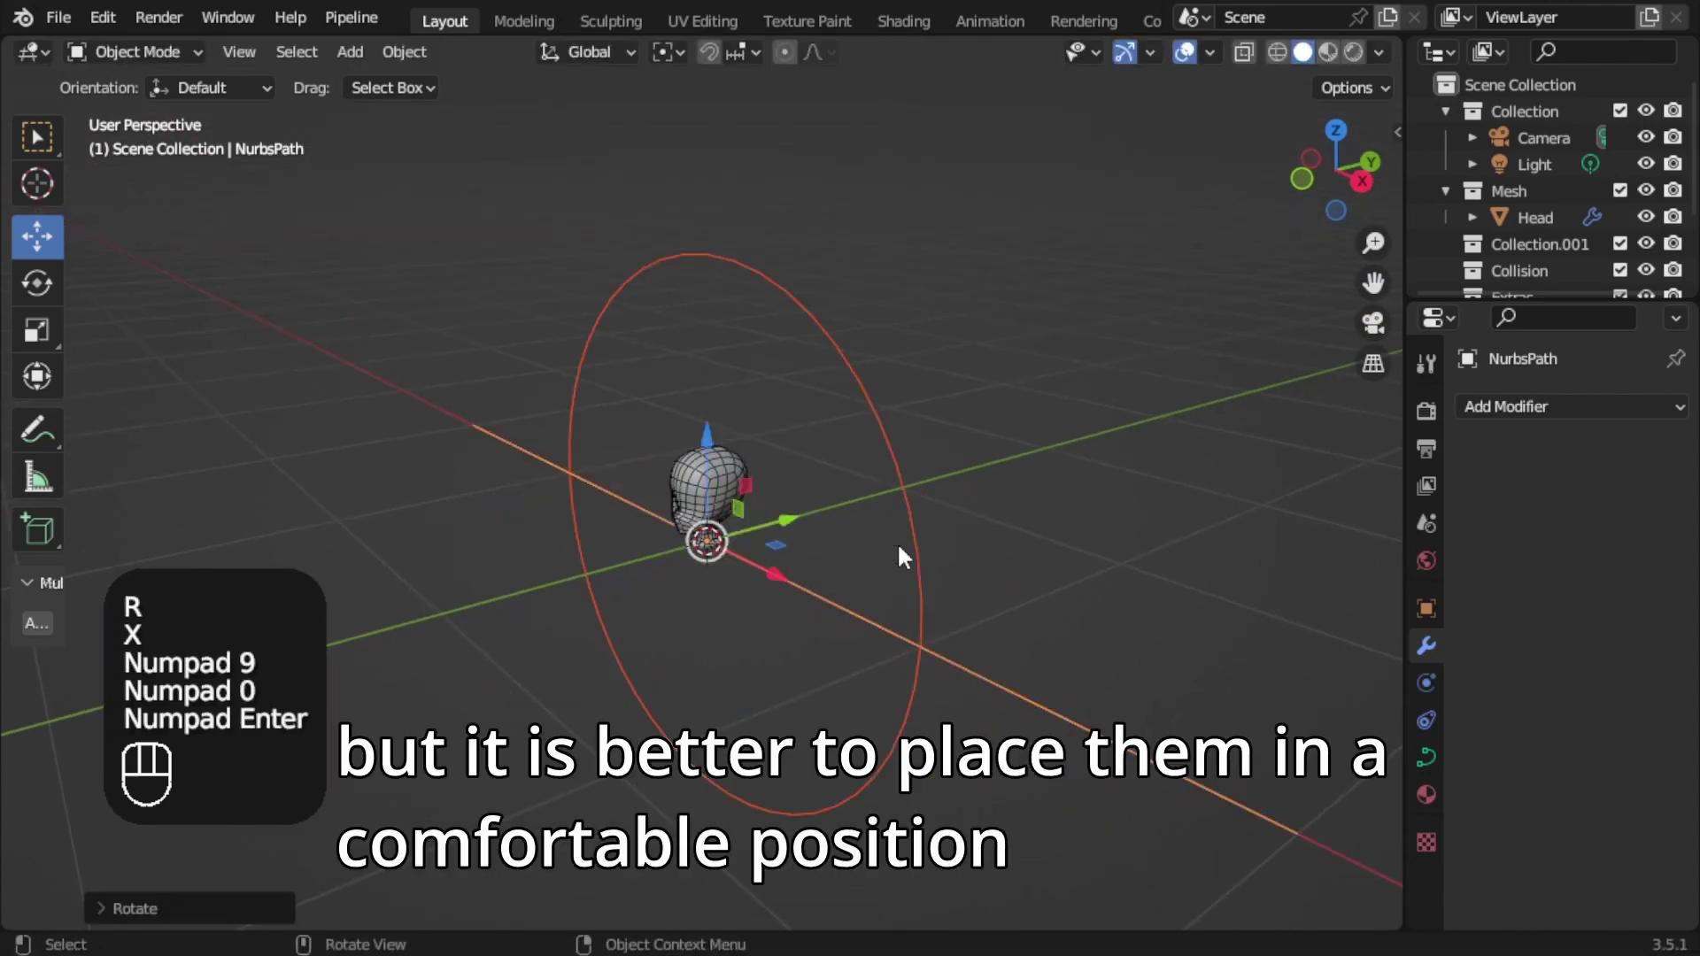
pyautogui.press('KP_1')
# Set the path's bevel mode to Object and pick the BezierCircle as its profile, making a round tube.
pyautogui.click(715, 453)
pyautogui.click(1435, 762)
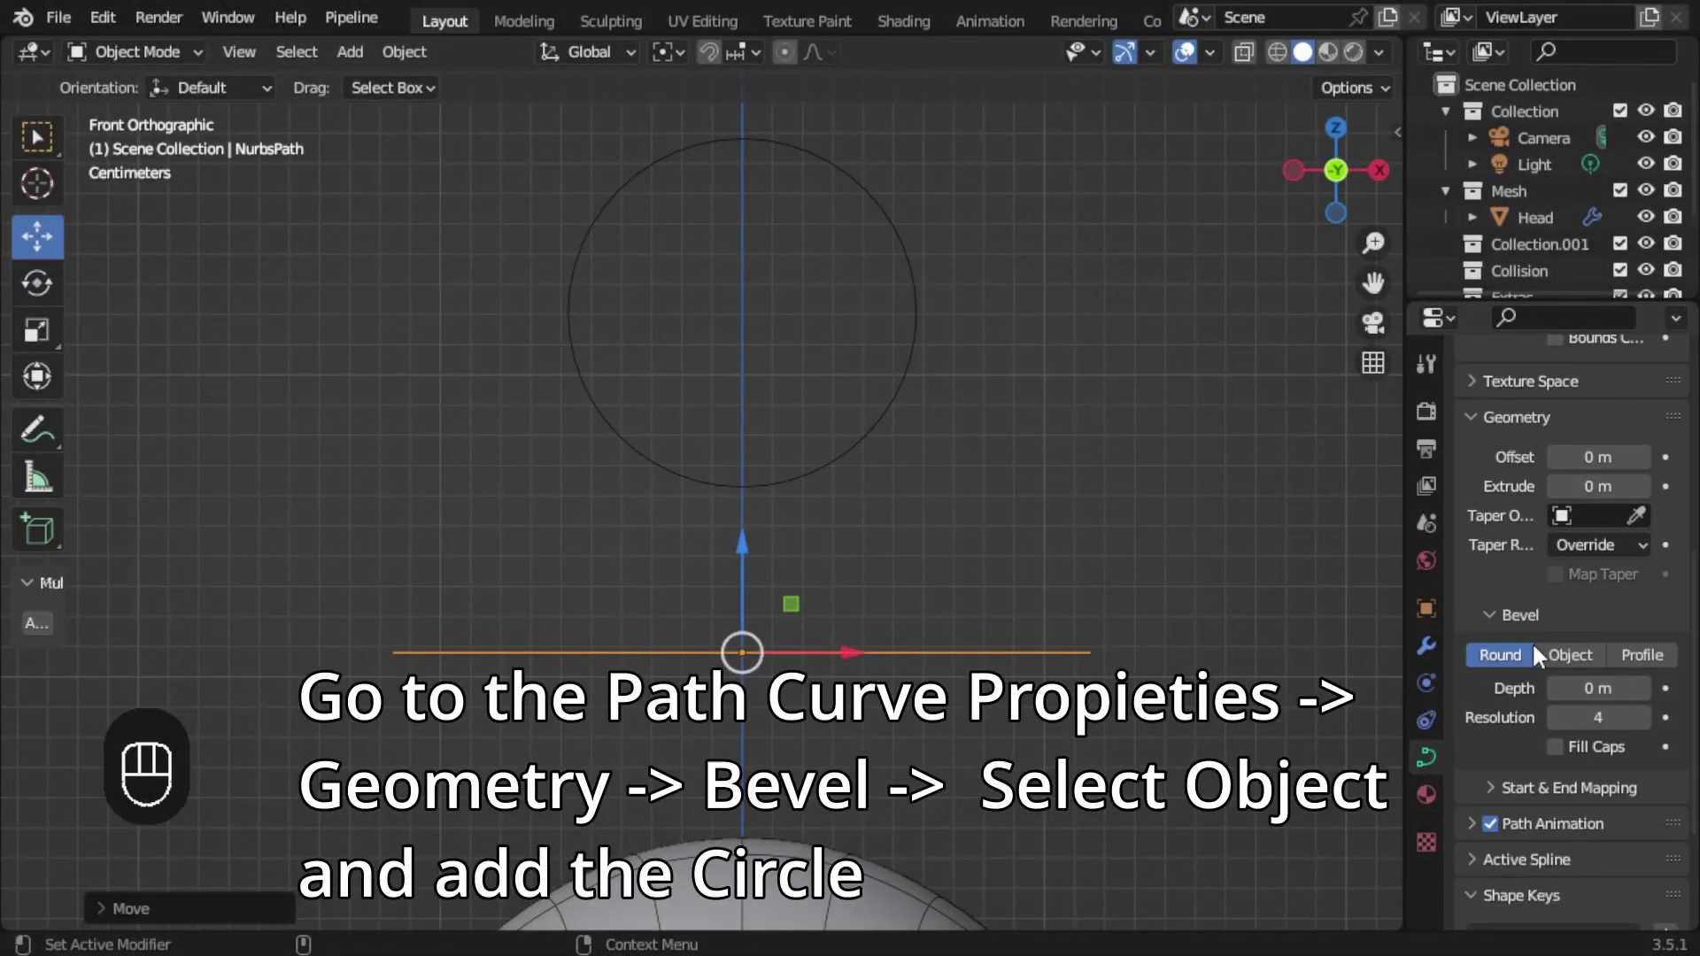
pyautogui.click(1563, 669)
pyautogui.click(1640, 705)
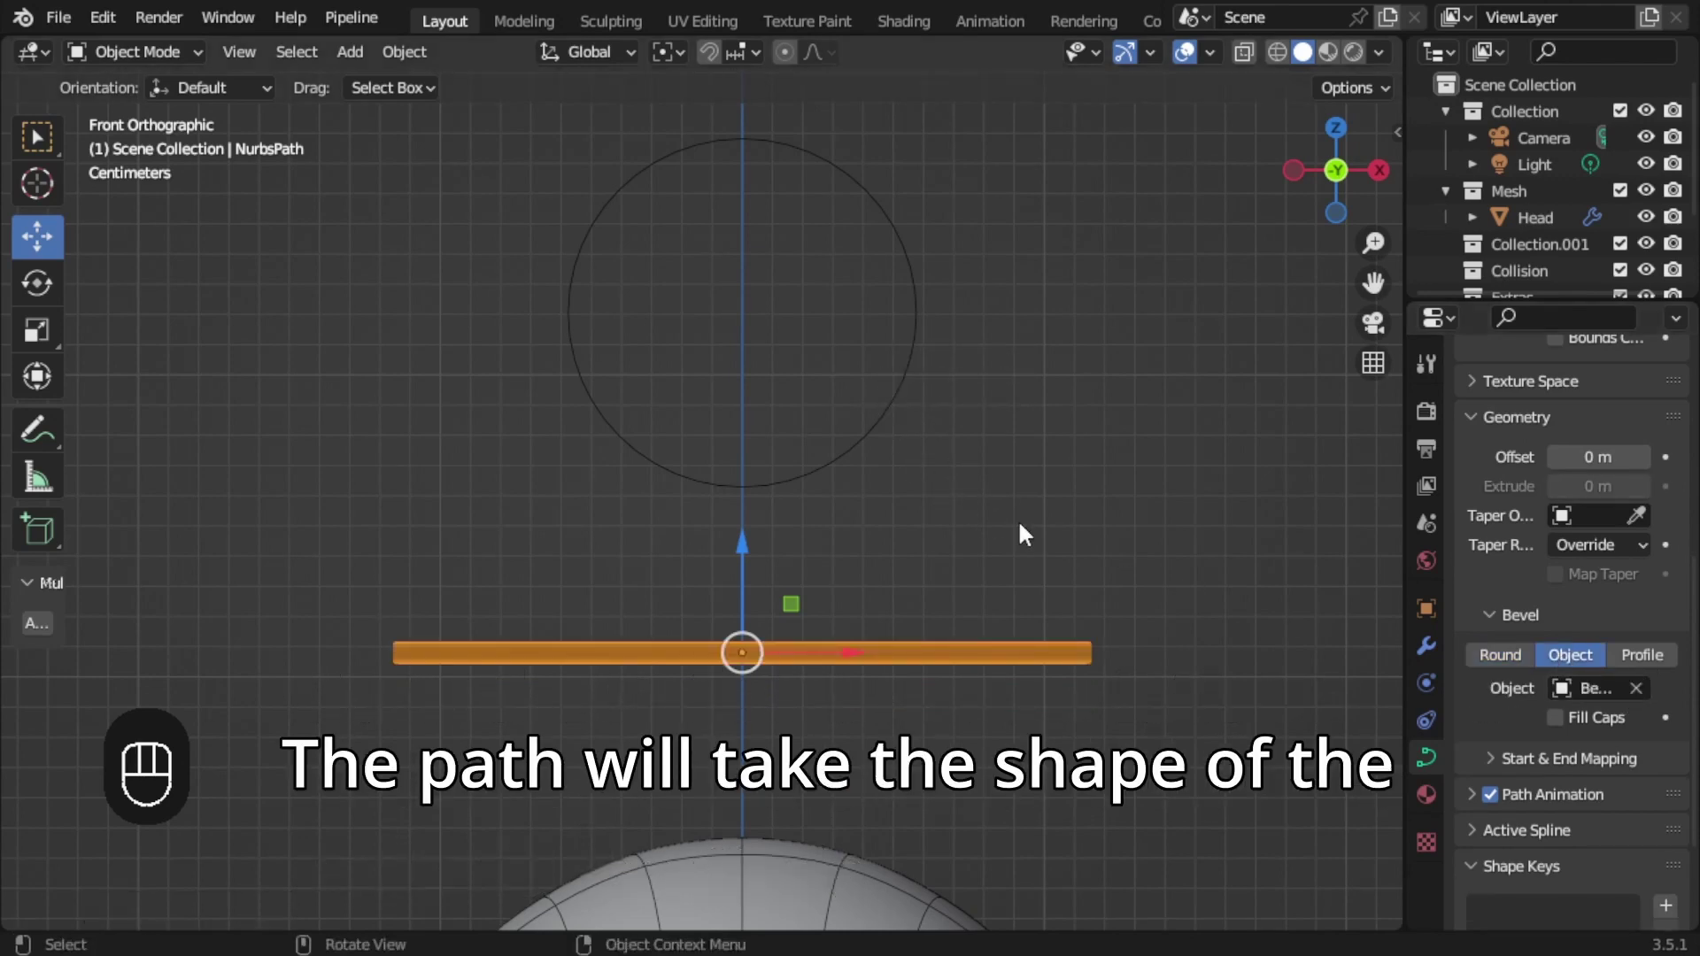
pyautogui.click(1158, 582)
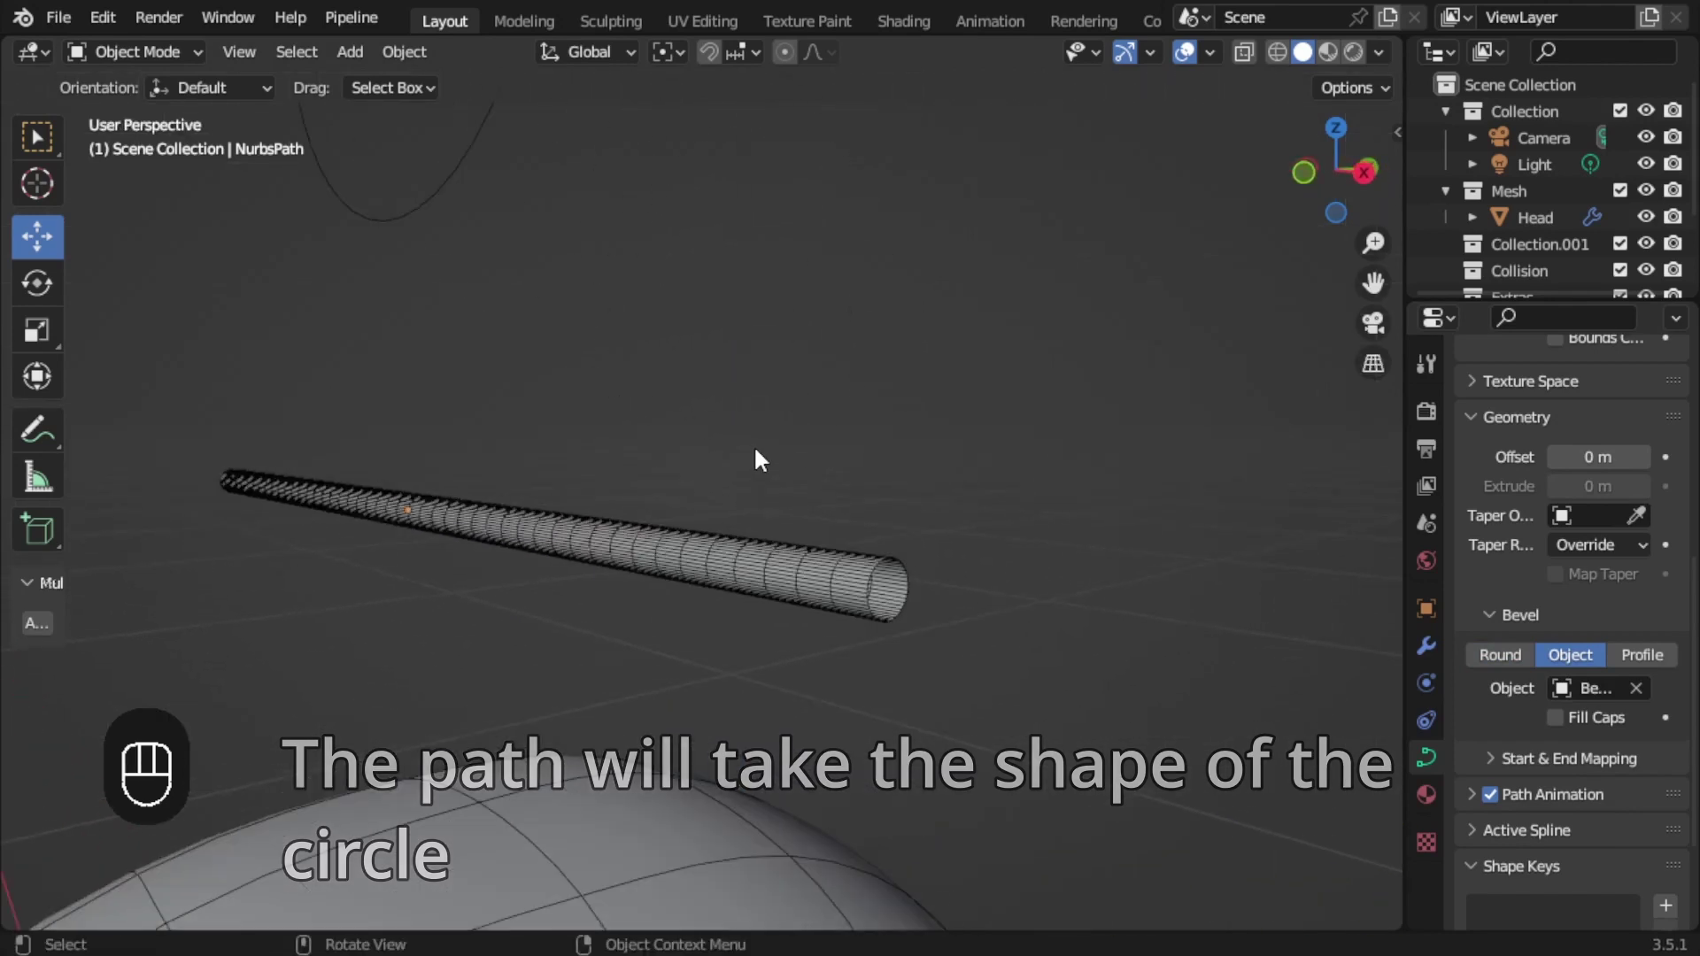
# Edit the path, select all its points and fatten the tube with Alt+S.
pyautogui.click(800, 553)
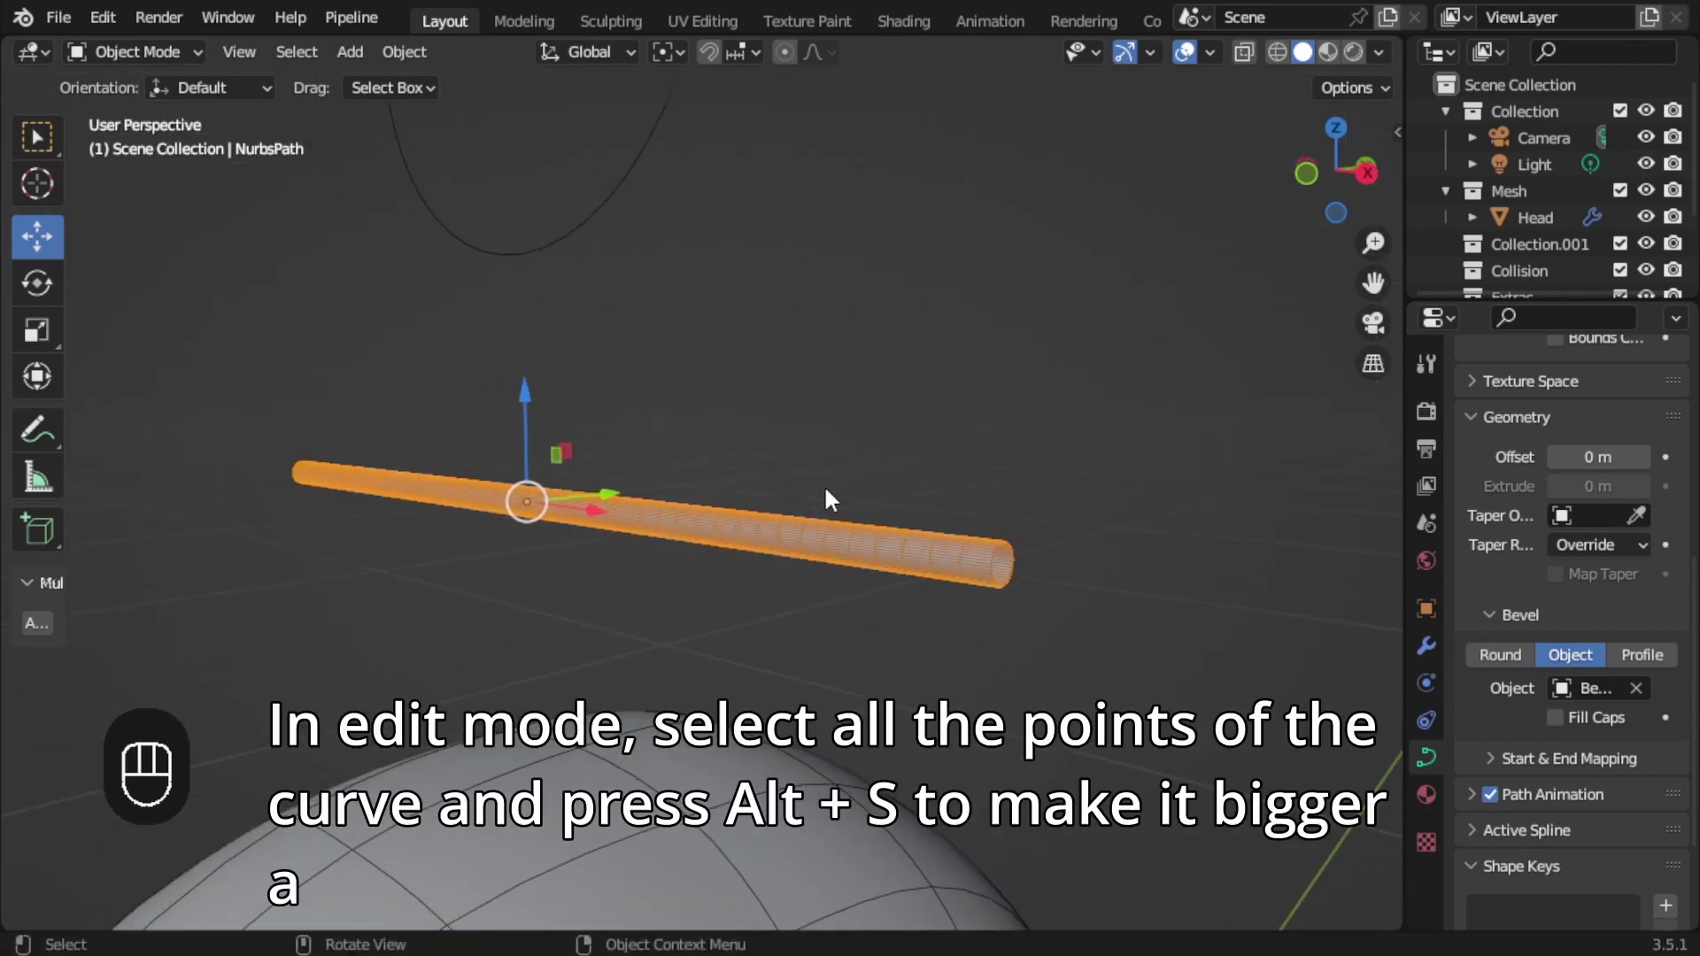
pyautogui.press('Tab')
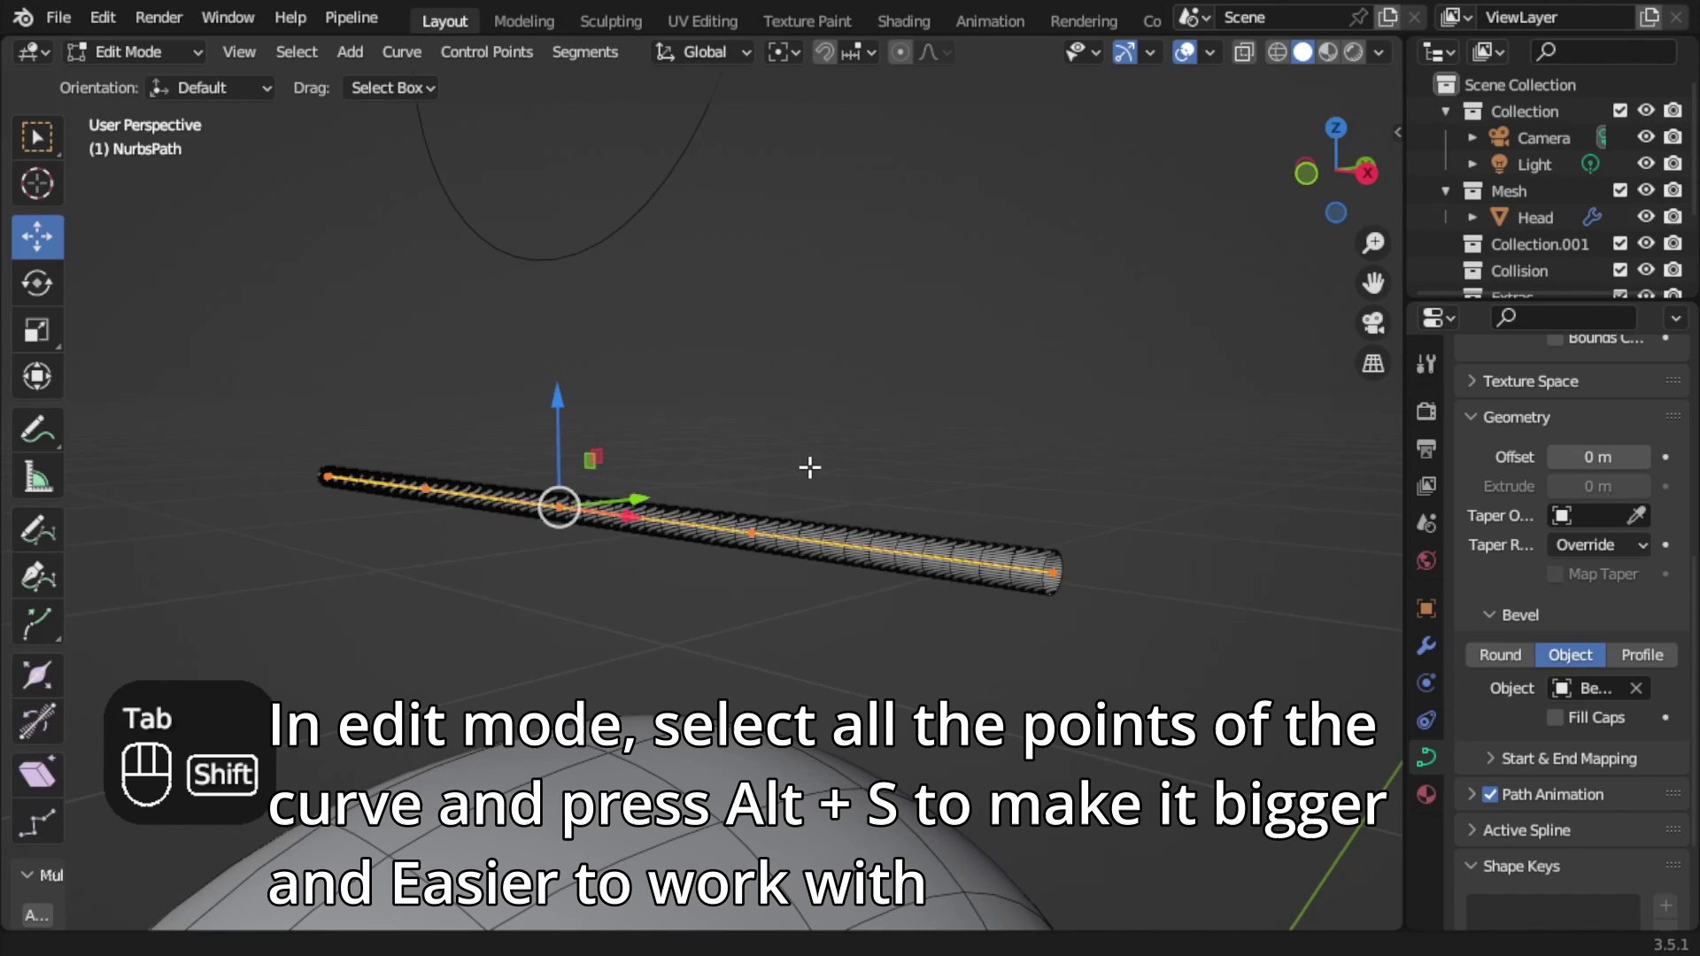
pyautogui.press('alt+s')
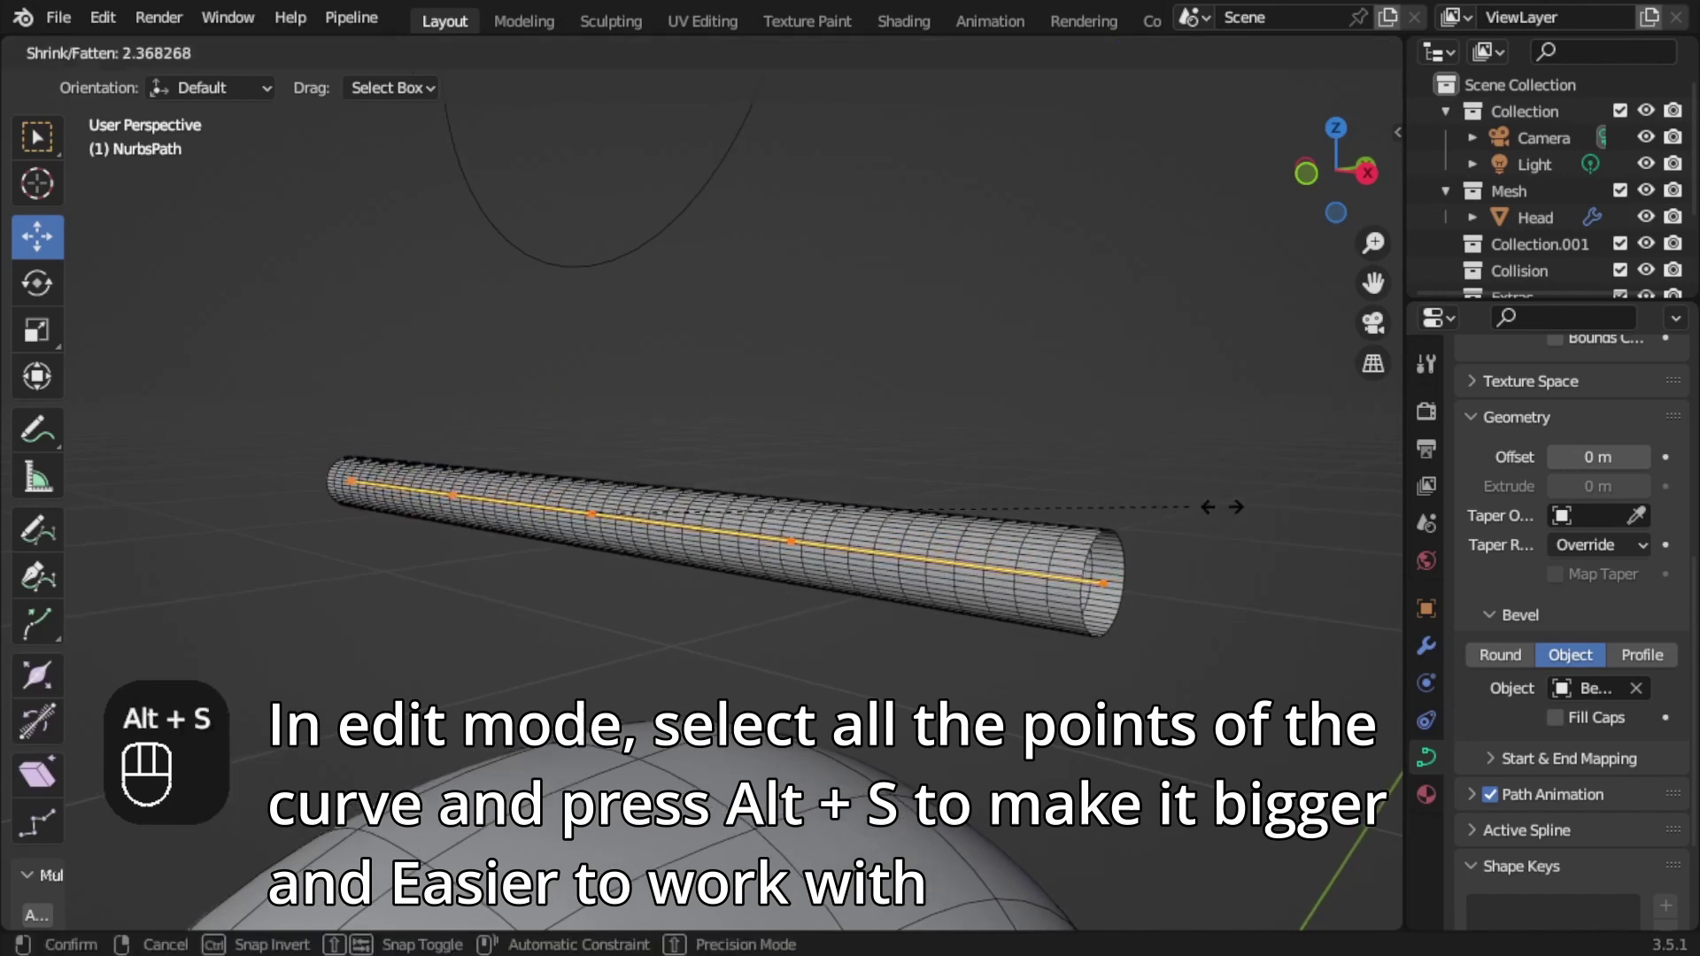
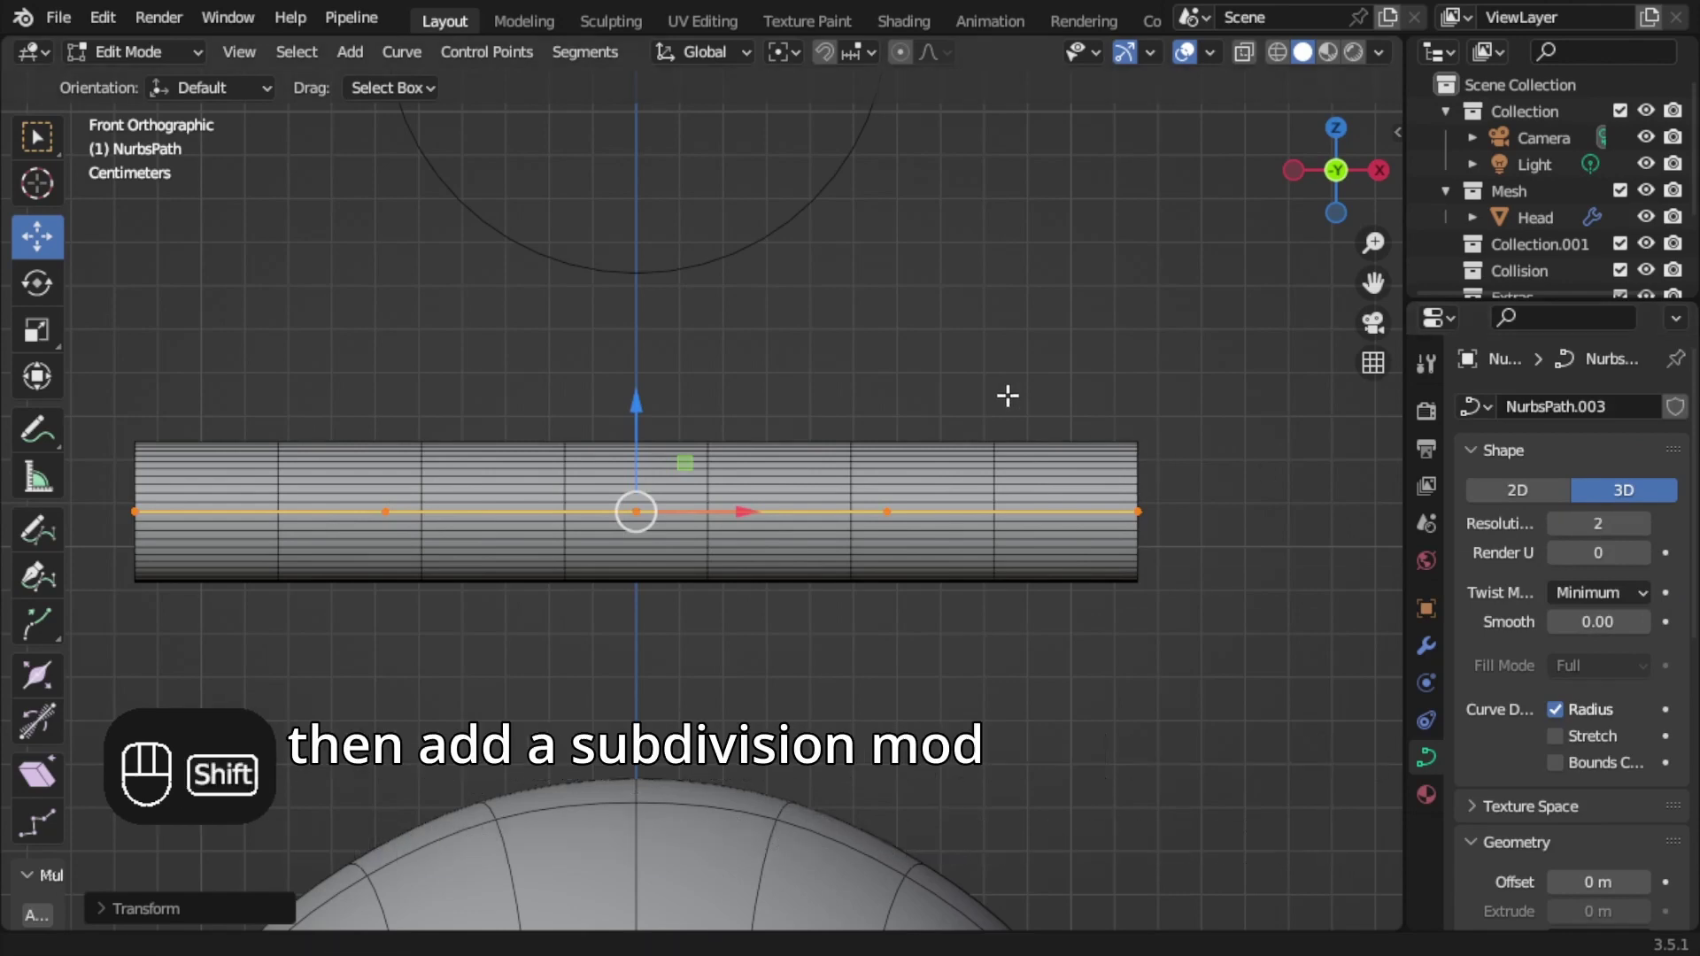
# Leave edit mode and select the BezierCircle to lower its Resolution U for a four-sided tube.
pyautogui.press('Tab')
pyautogui.click(894, 339)
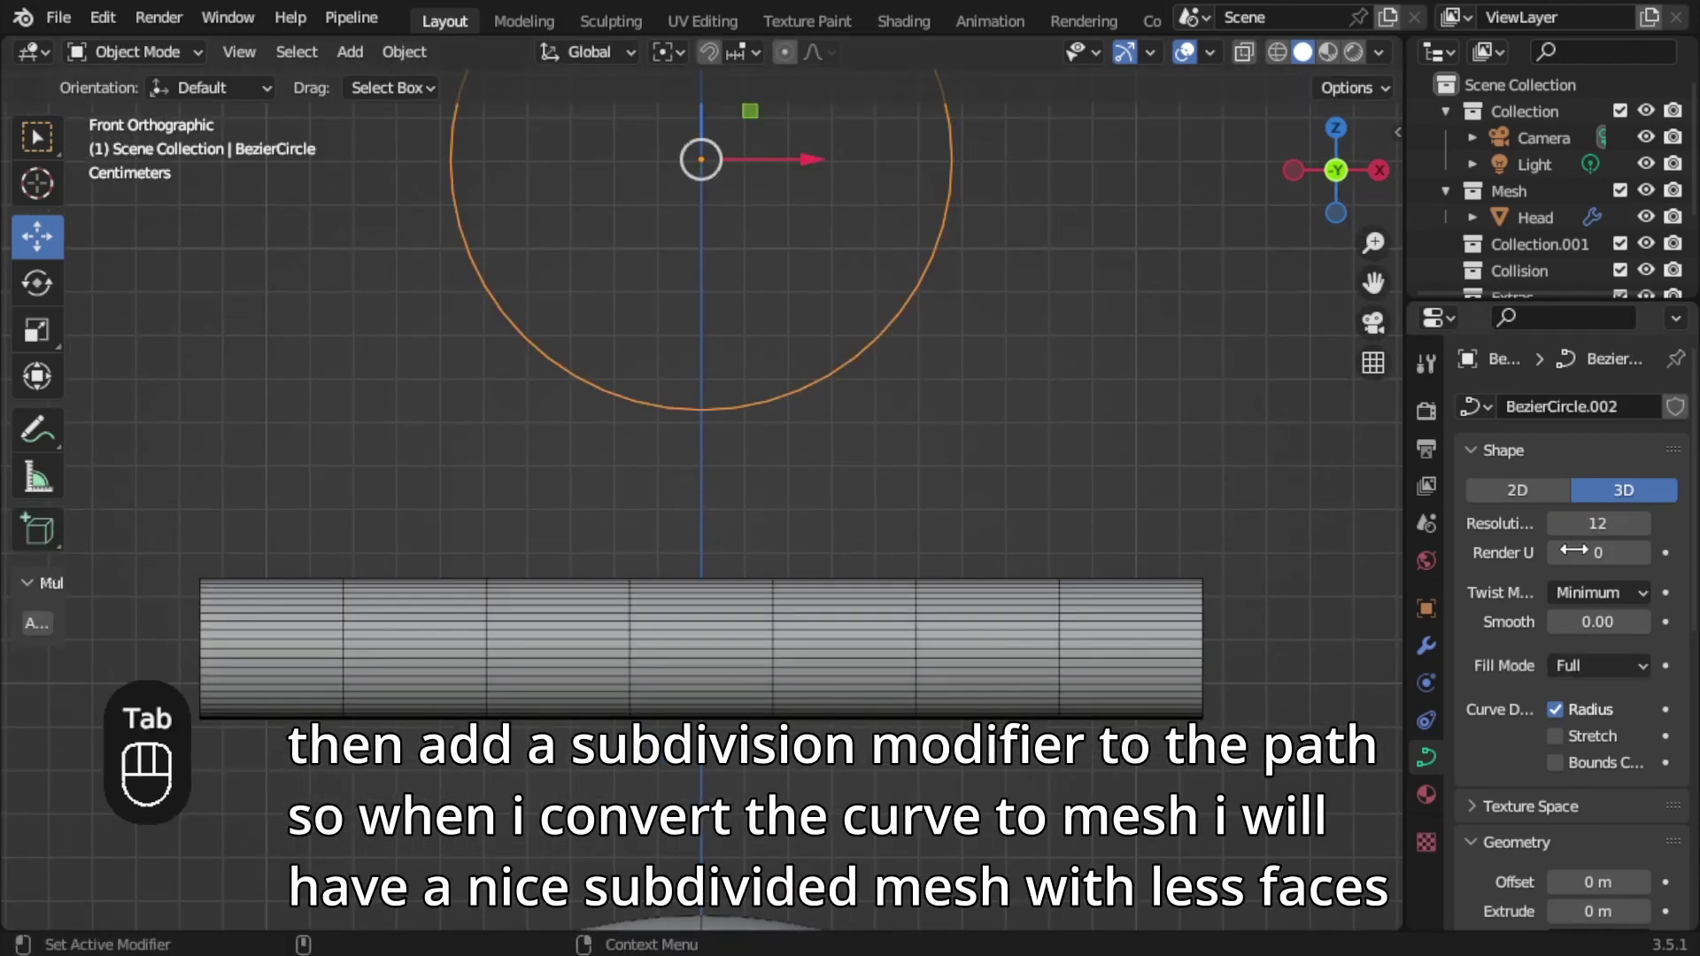
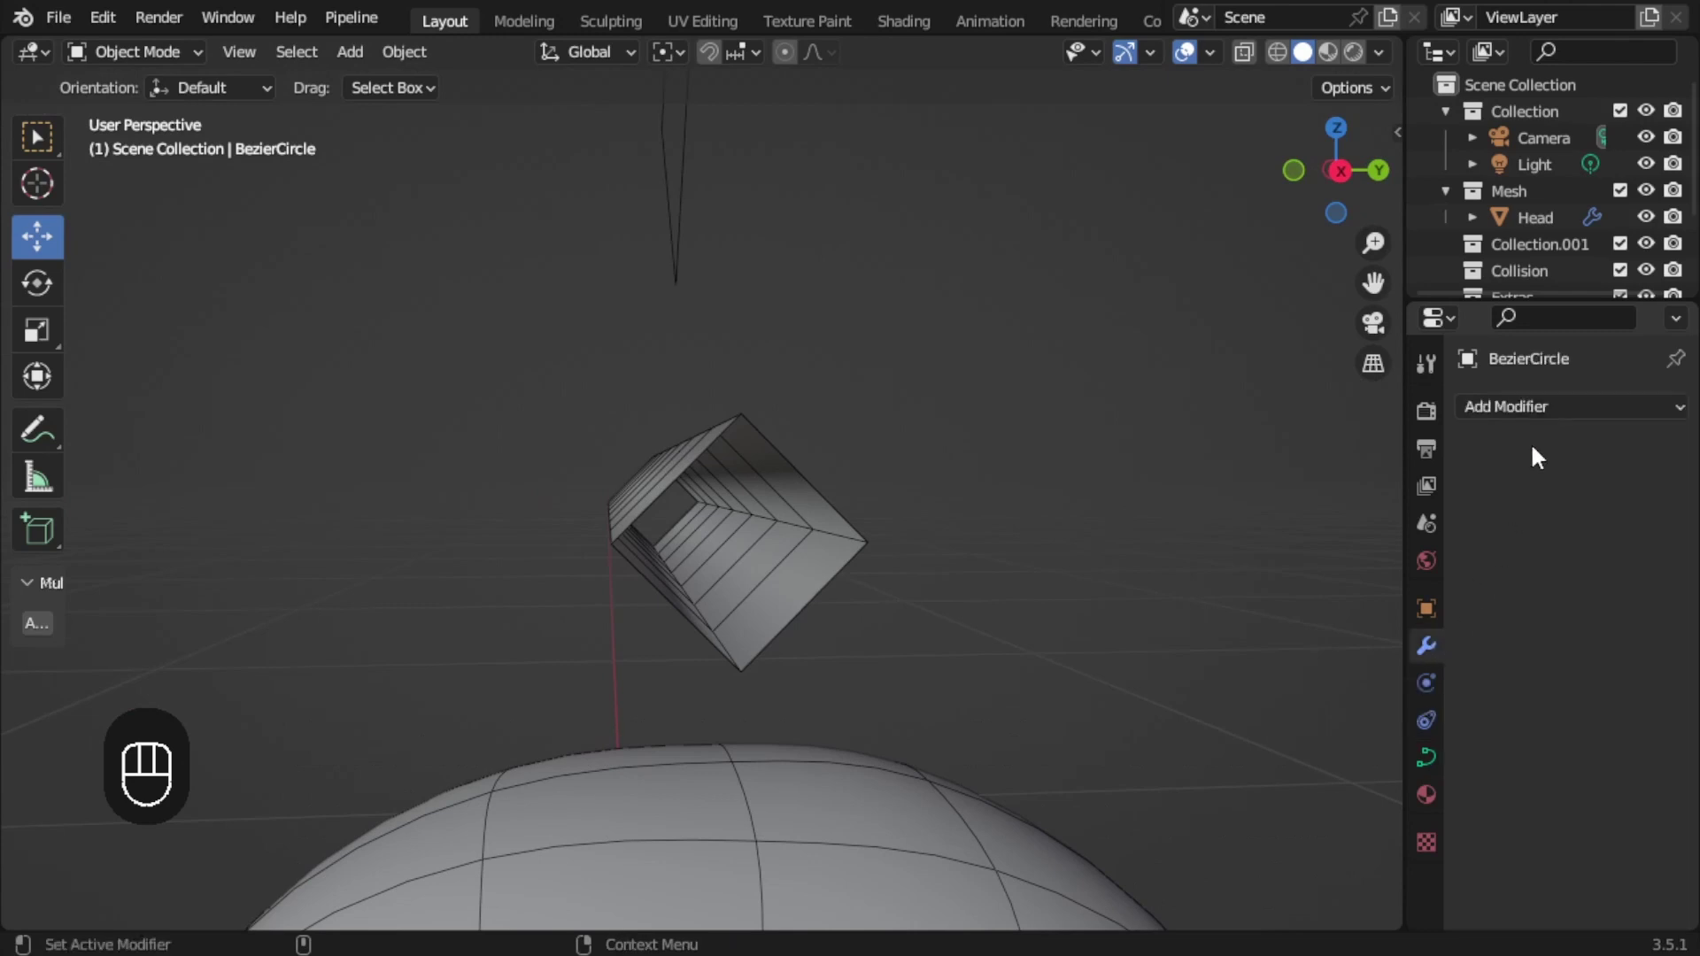
# Add a Subdivision Surface modifier to the NurbsPath with Levels Viewport set to 2.
pyautogui.moveTo(1548, 420); pyautogui.dragTo(573, 579)
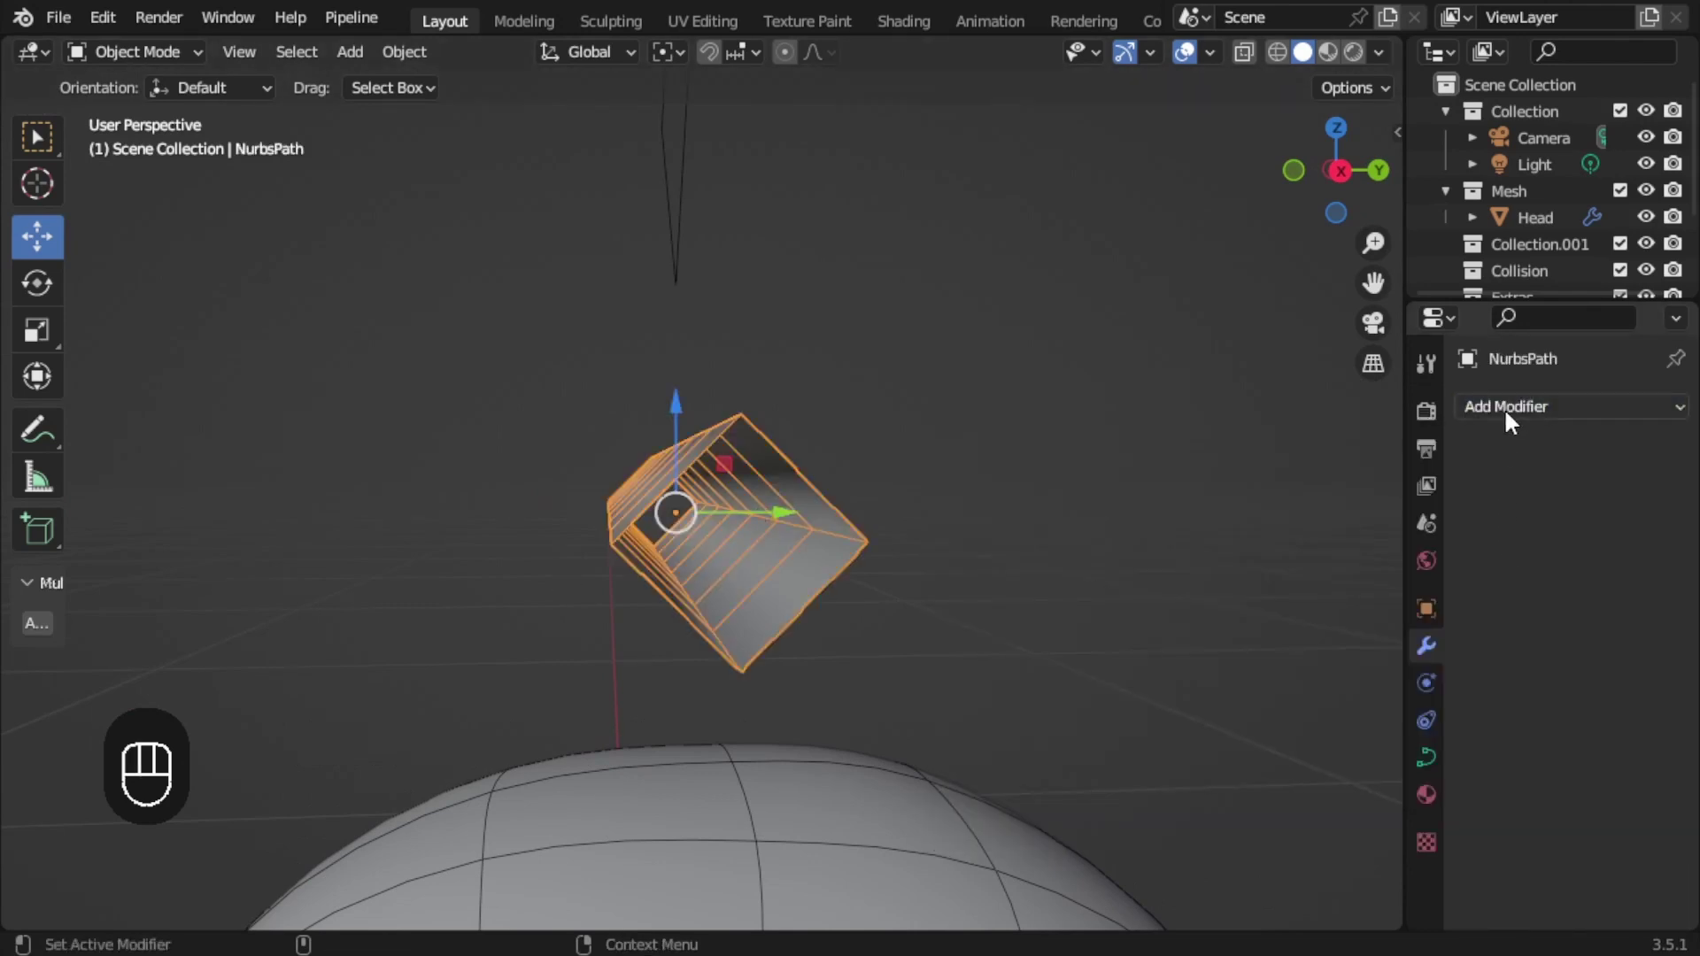
pyautogui.moveTo(1513, 417); pyautogui.dragTo(1288, 783)
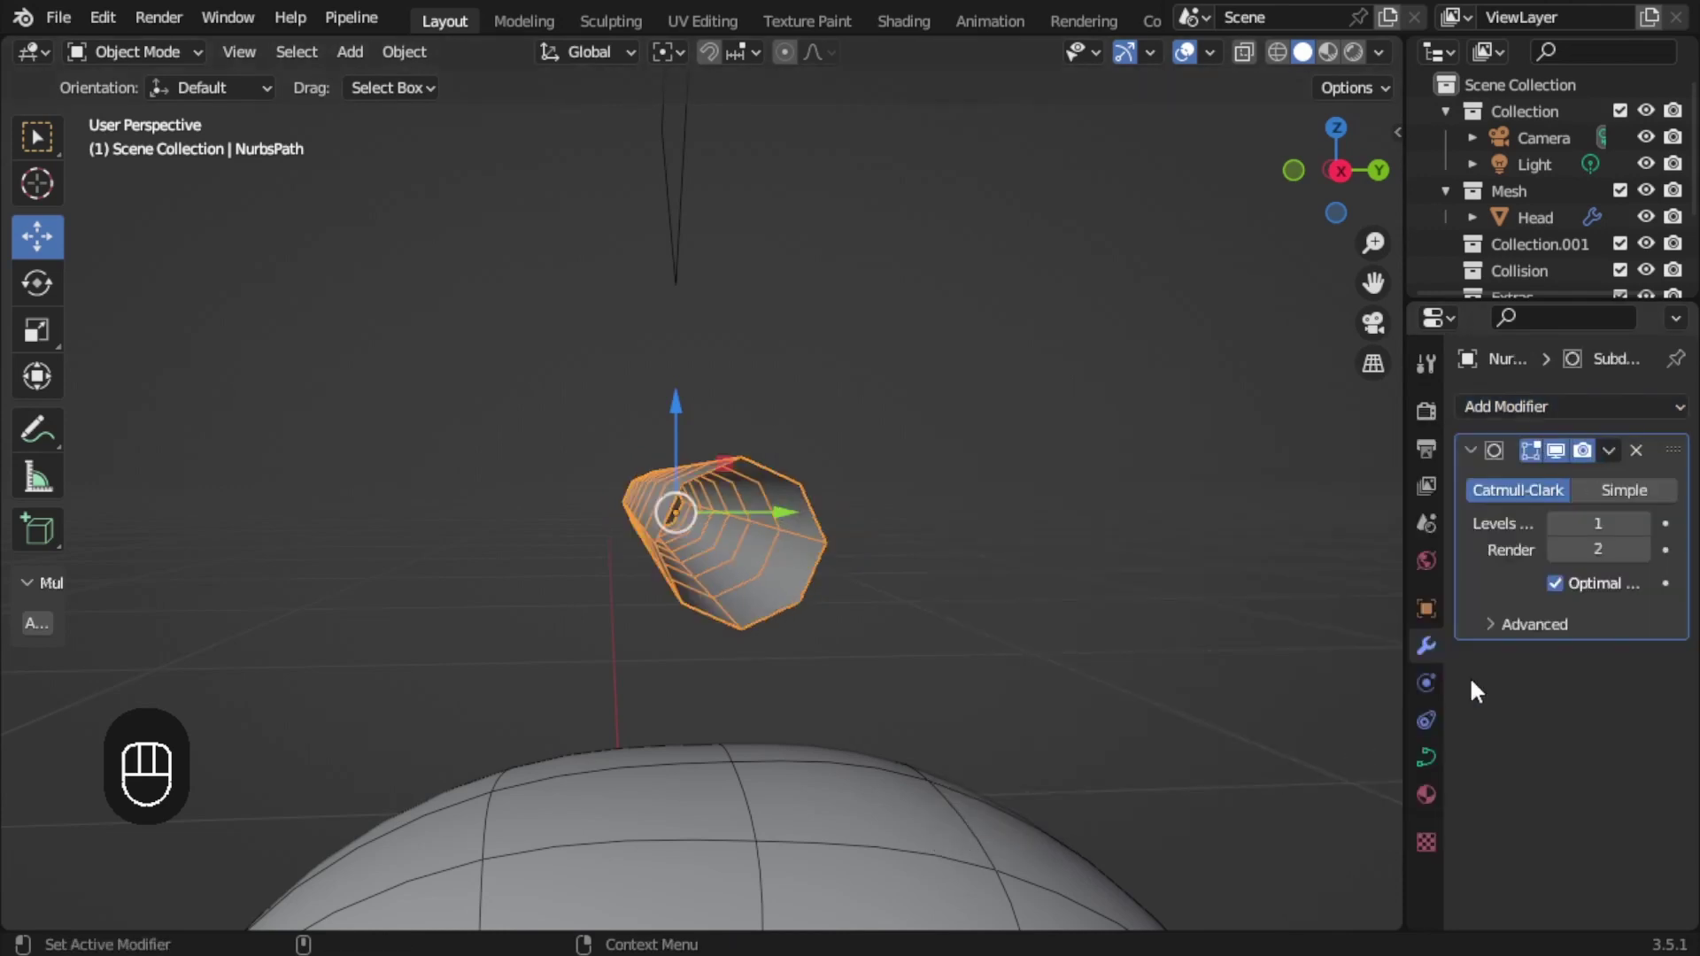
pyautogui.click(1644, 540)
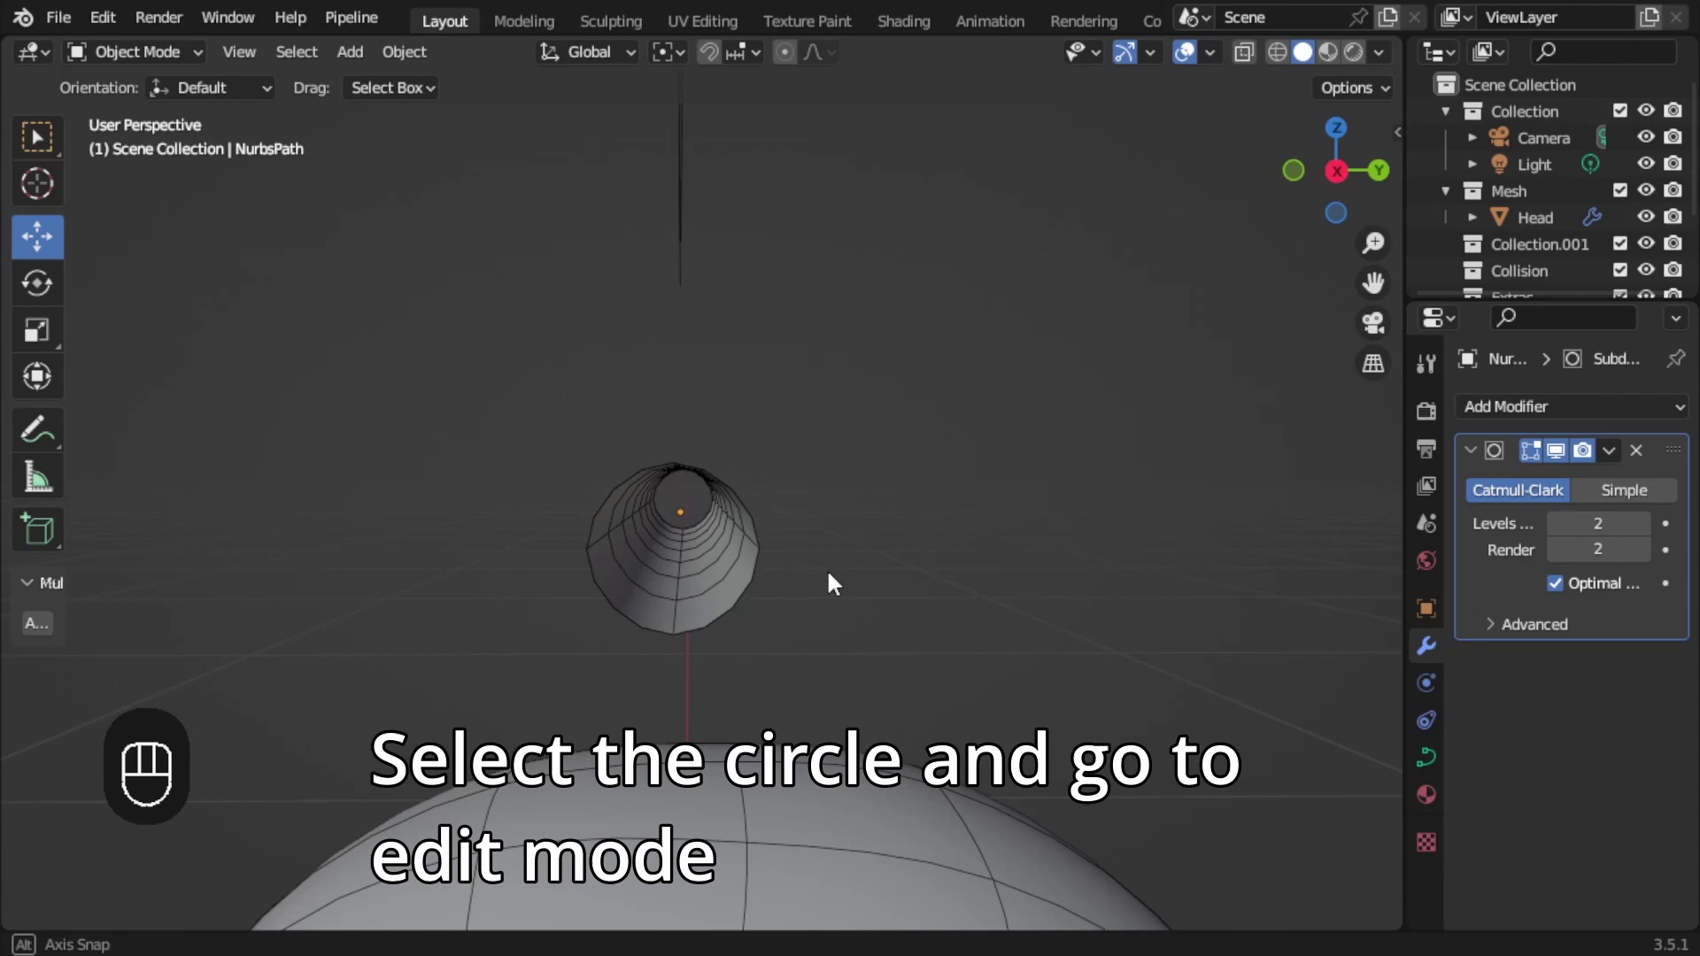
# From front view, select the BezierCircle and edit its control points to flatten and widen the profile.
pyautogui.press('KP_1')
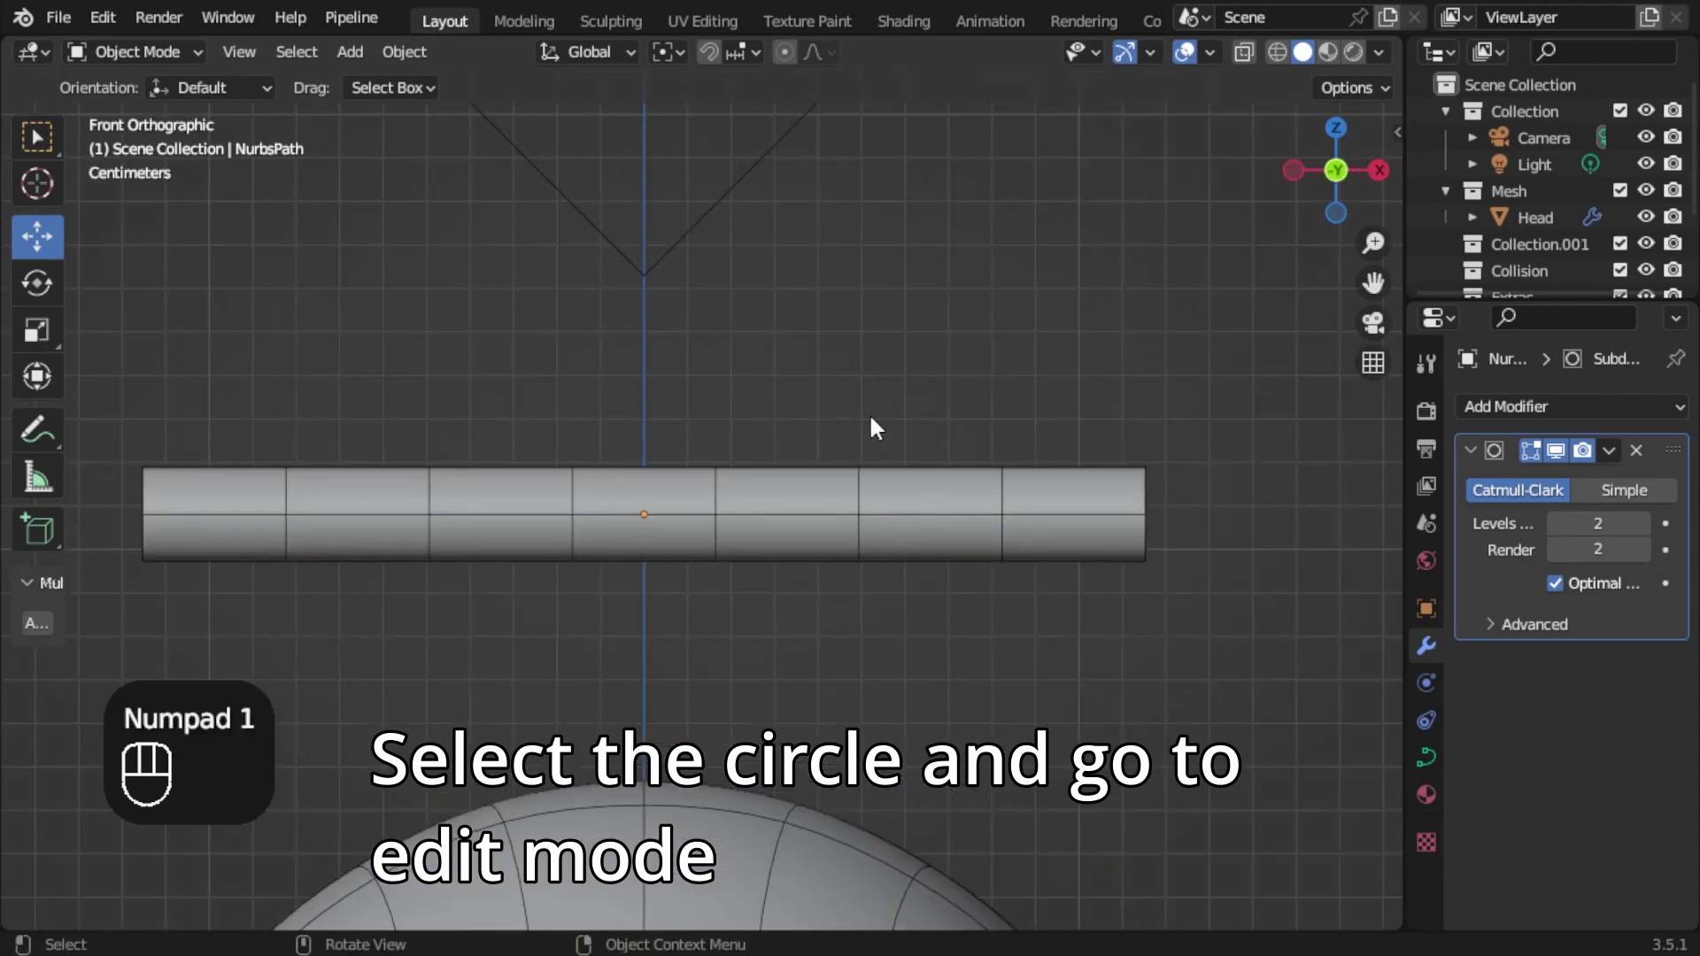
pyautogui.click(922, 471)
pyautogui.press('Tab')
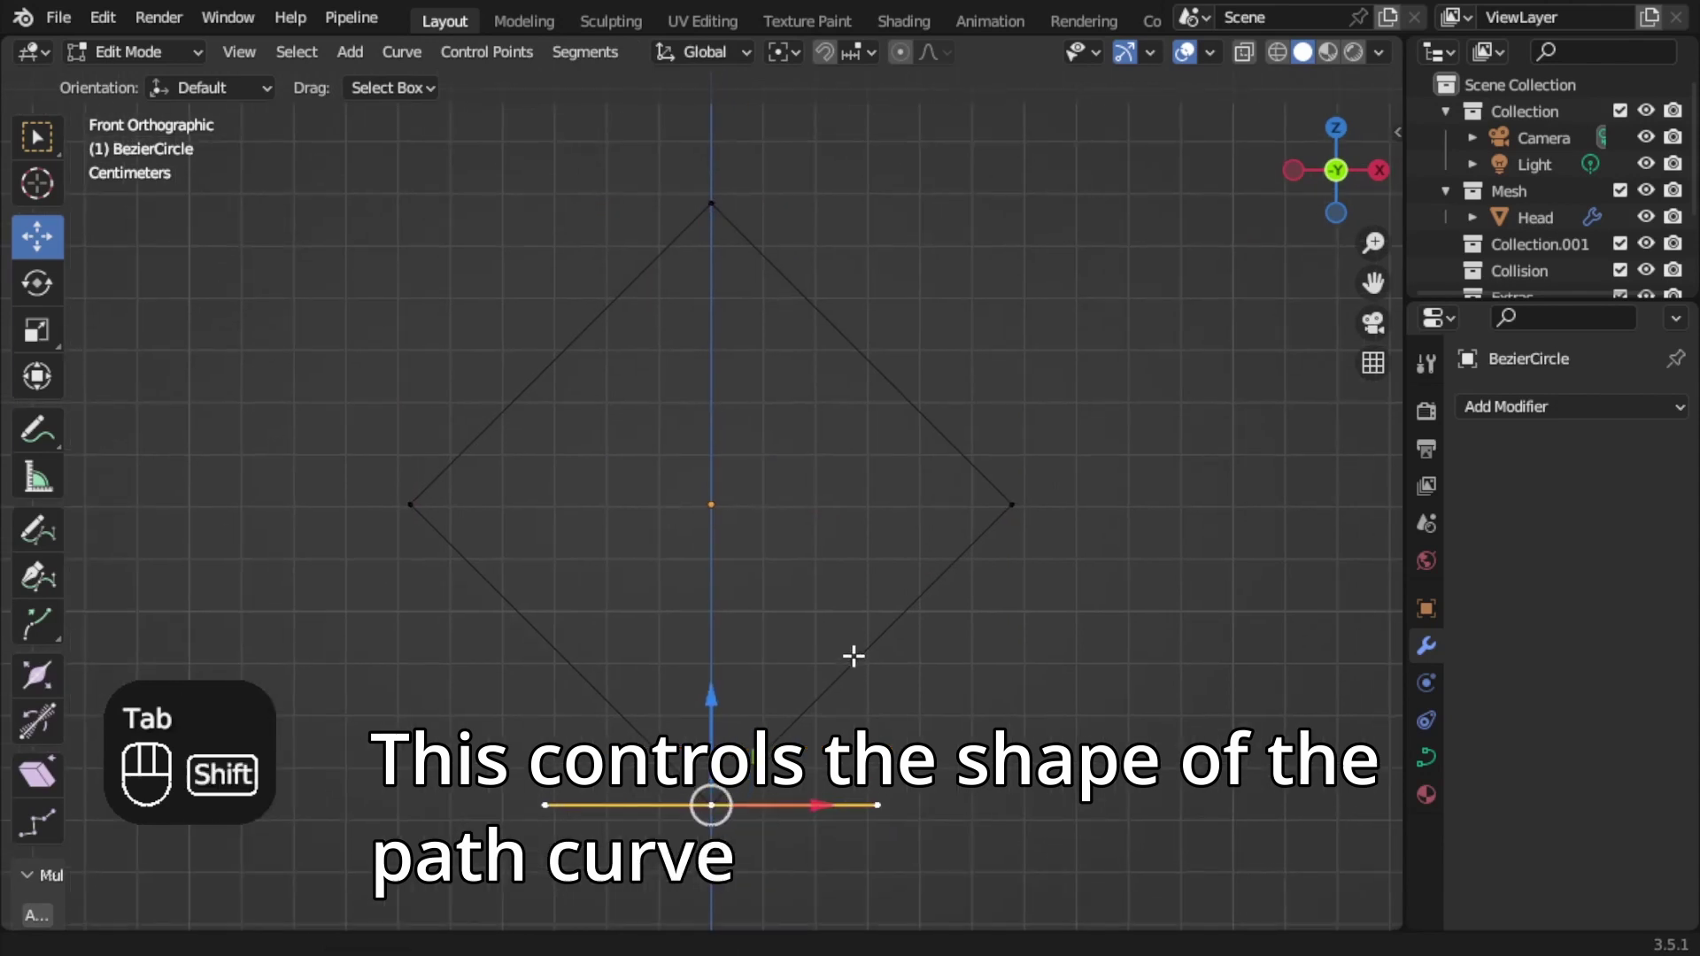
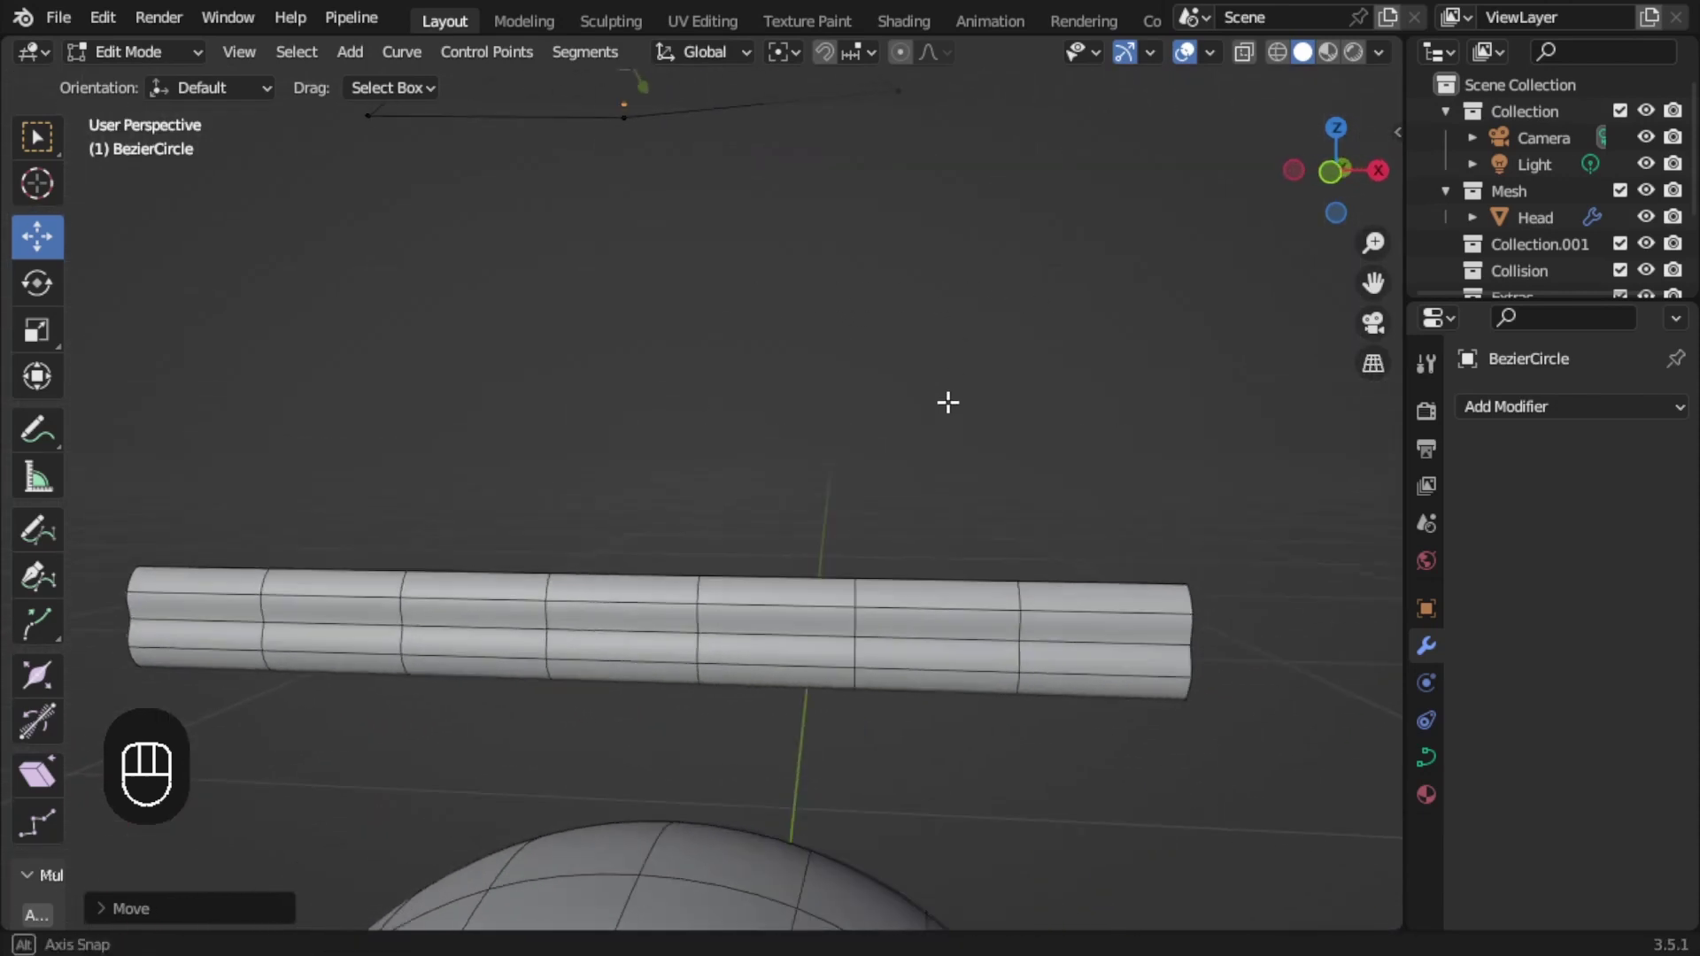
# Leave the circle, select the hair path from front view and edit its control points.
pyautogui.press('KP_1')
pyautogui.press('Tab')
pyautogui.click(805, 595)
pyautogui.press('Tab')
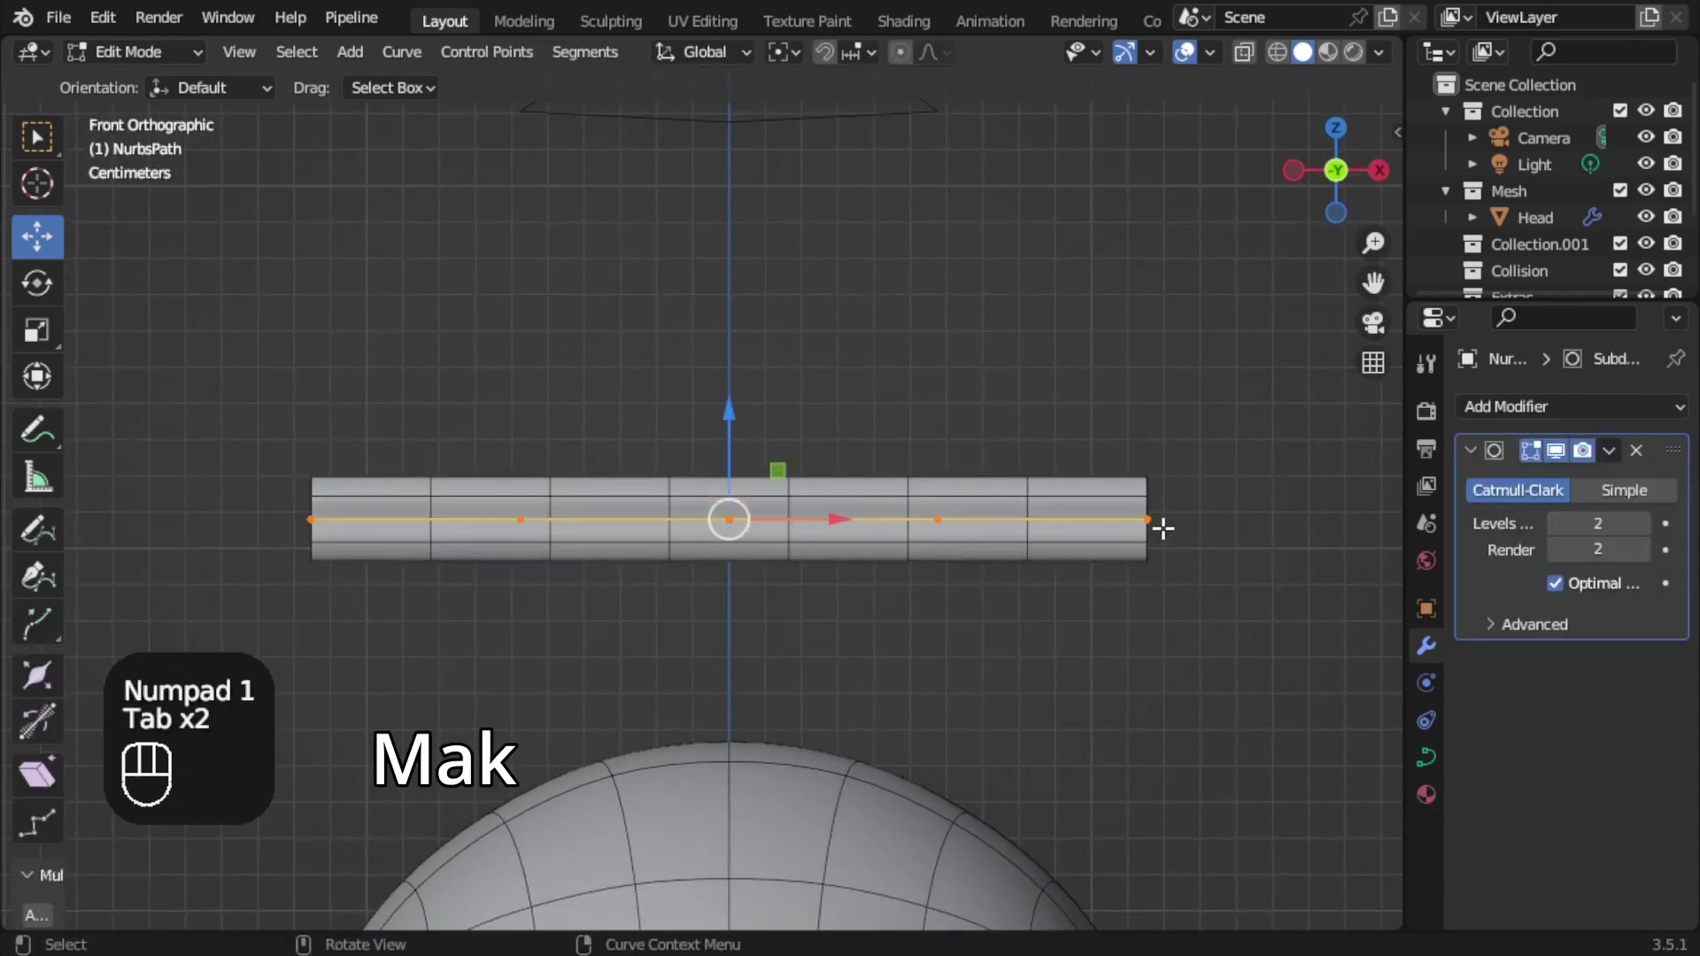
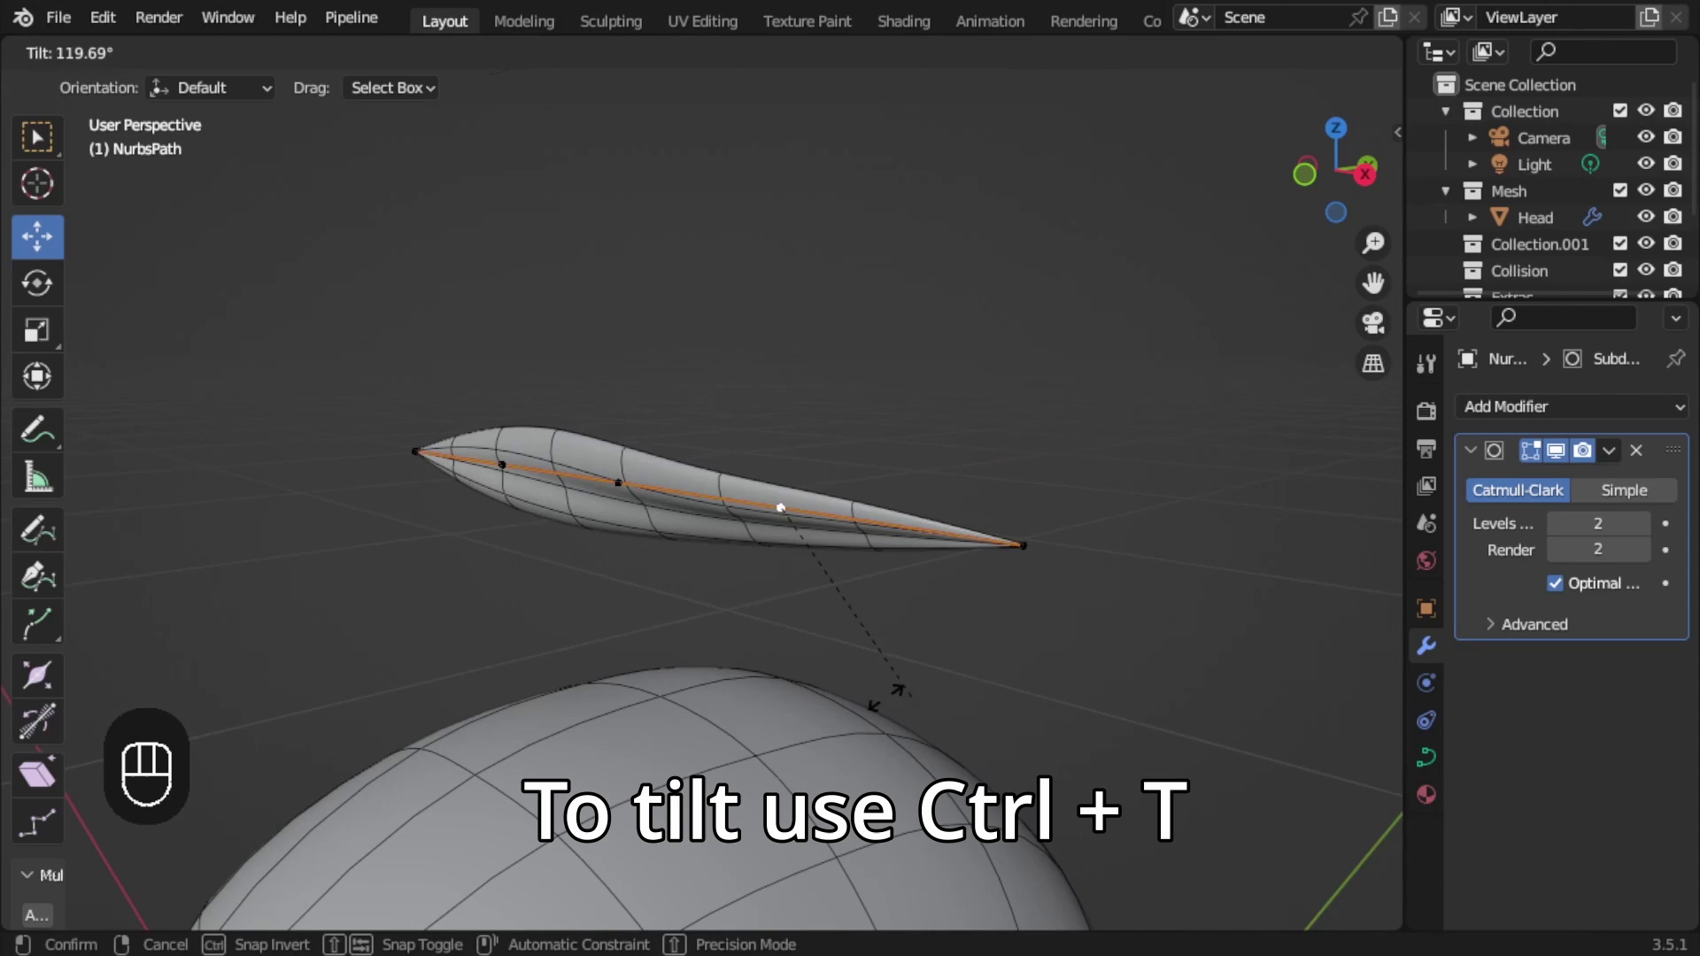
pyautogui.press('Escape')
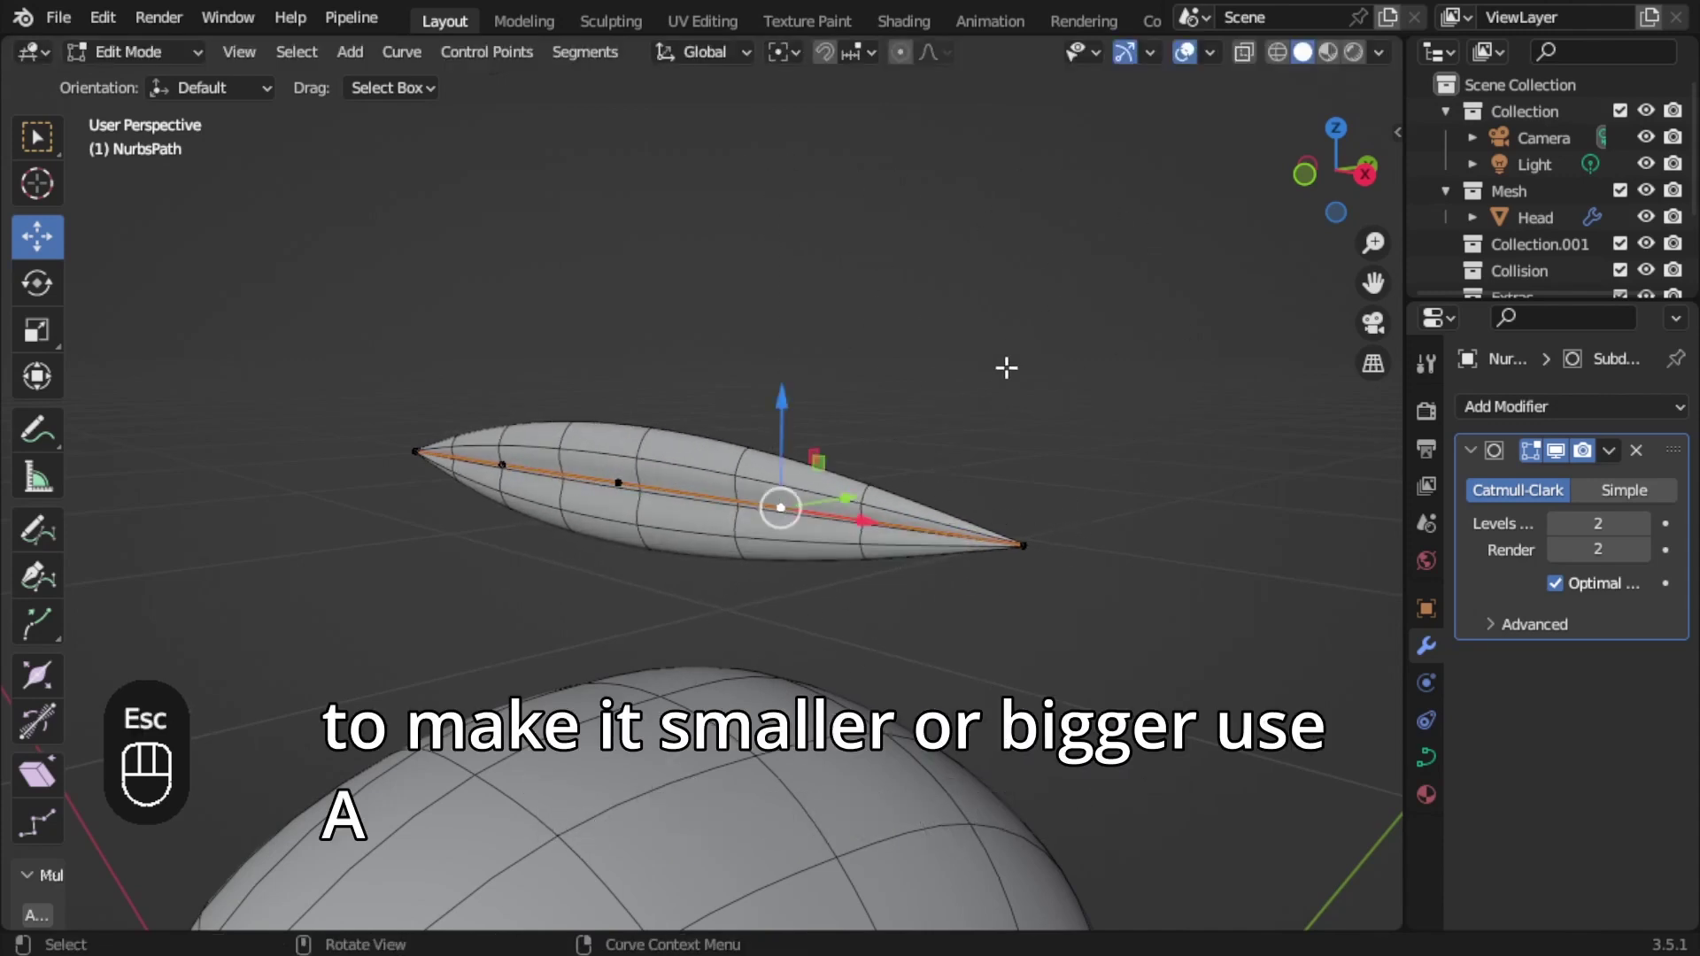
# Shrink the strand's radius at the middle point with Alt+S and return to Object Mode.
pyautogui.press('alt+s')
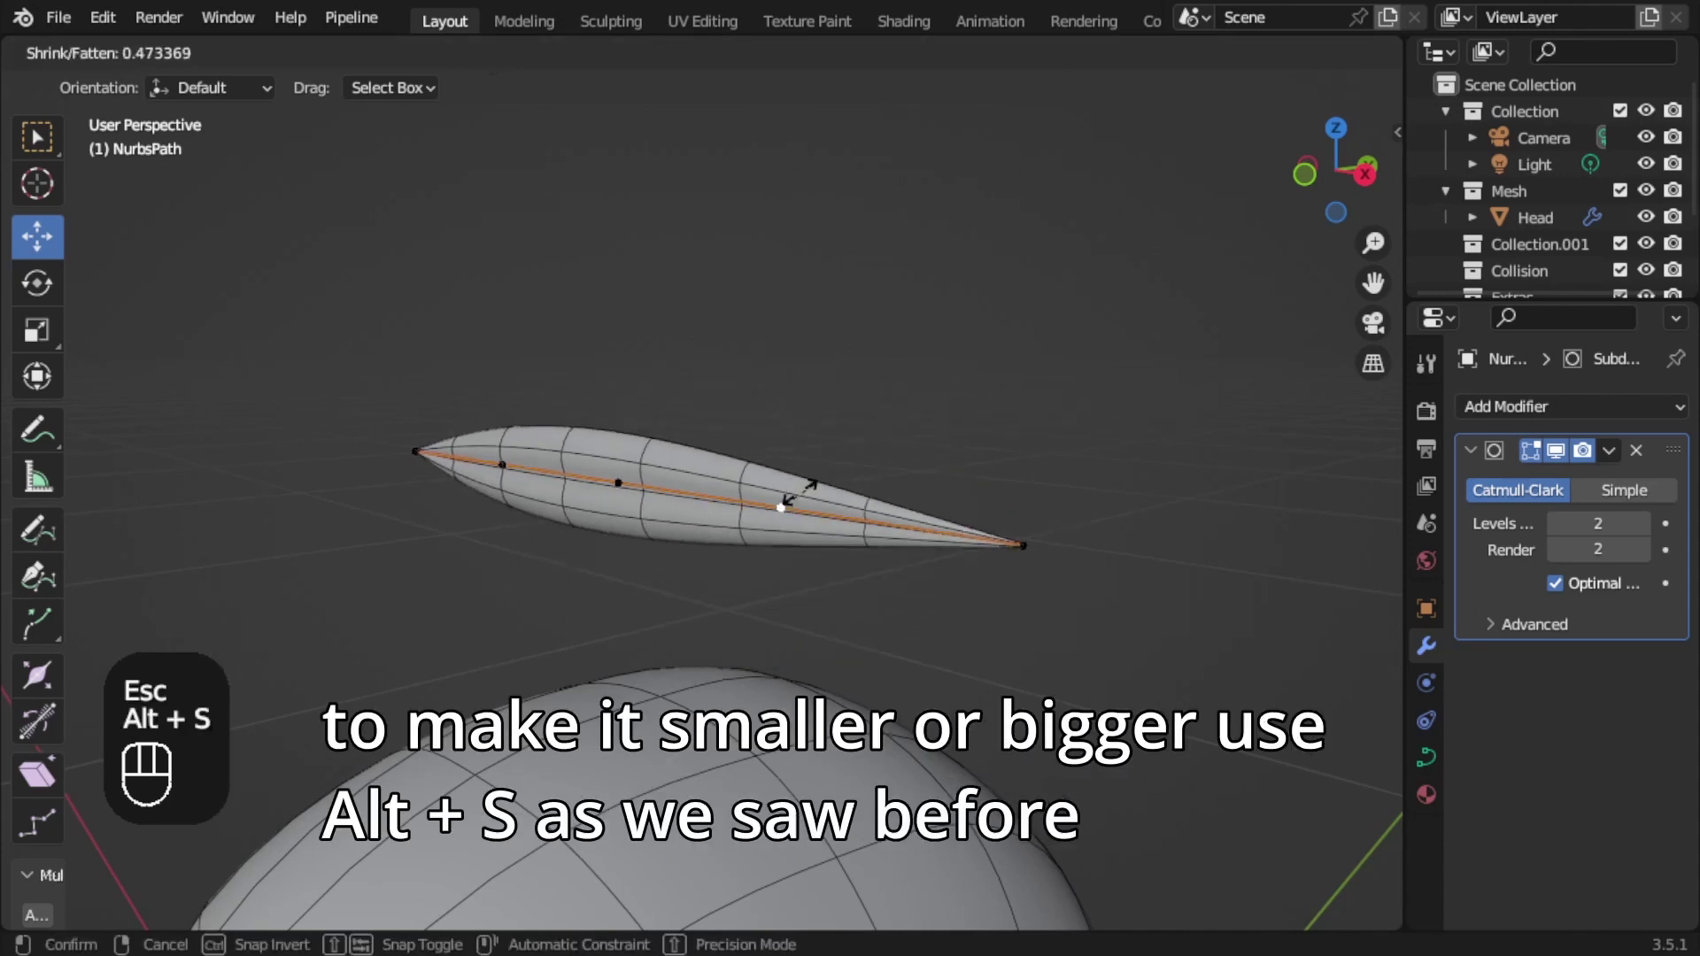
pyautogui.press('Escape')
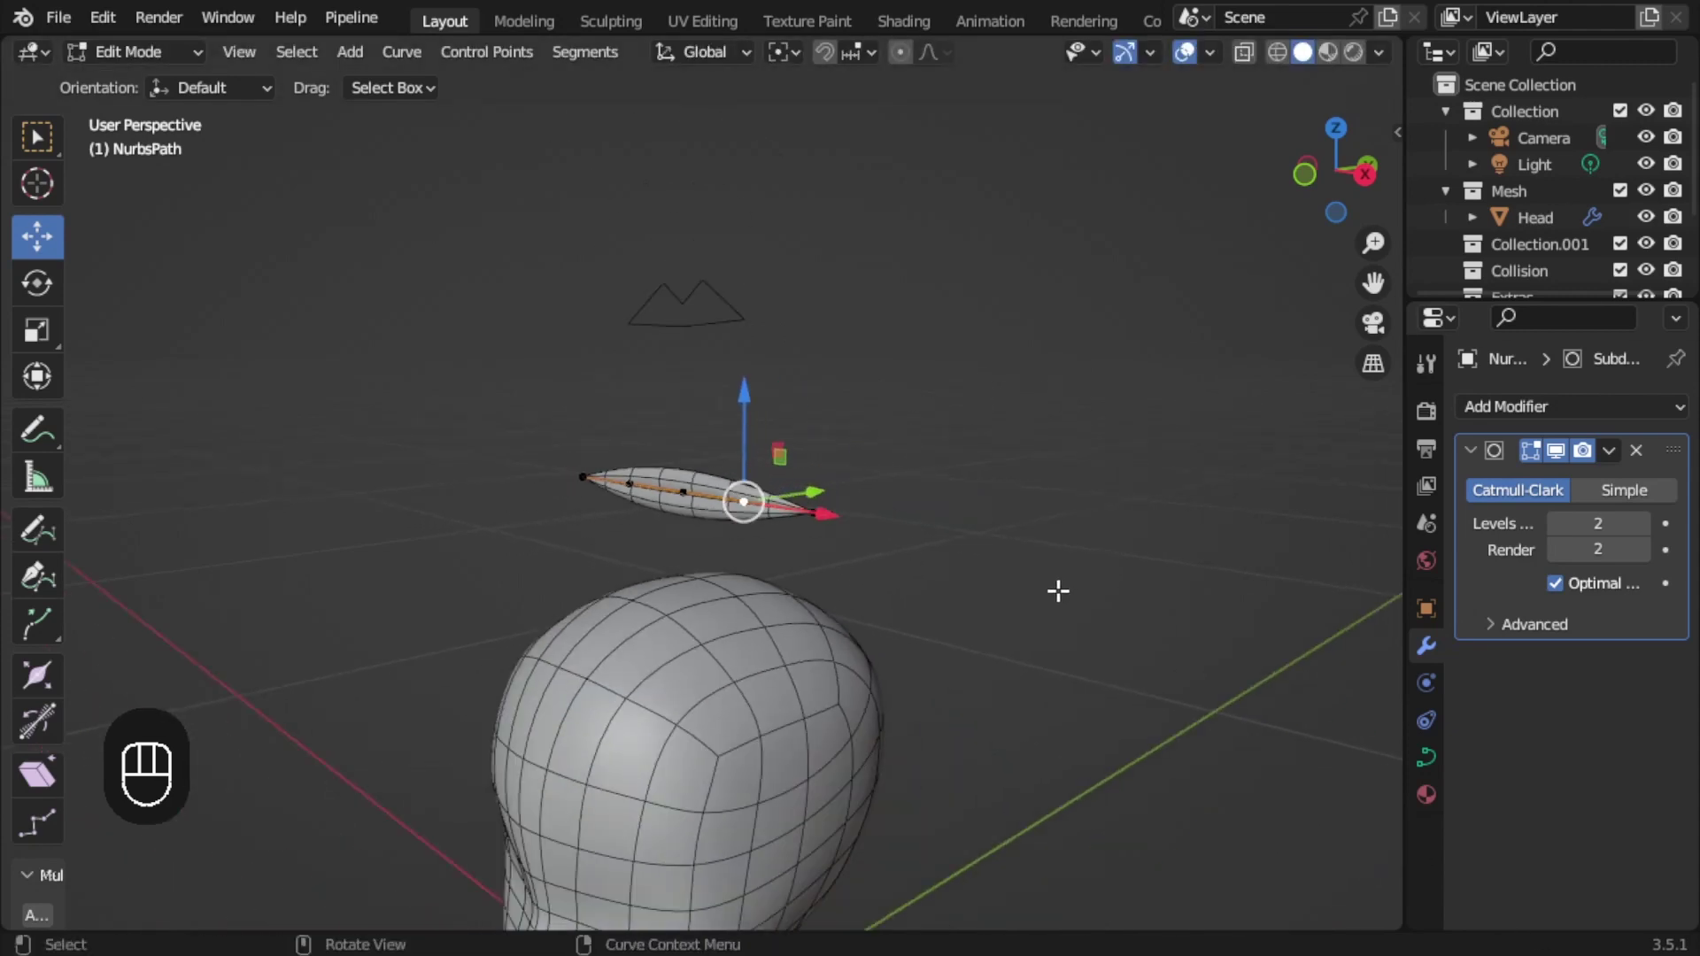
pyautogui.press('Tab')
pyautogui.click(876, 482)
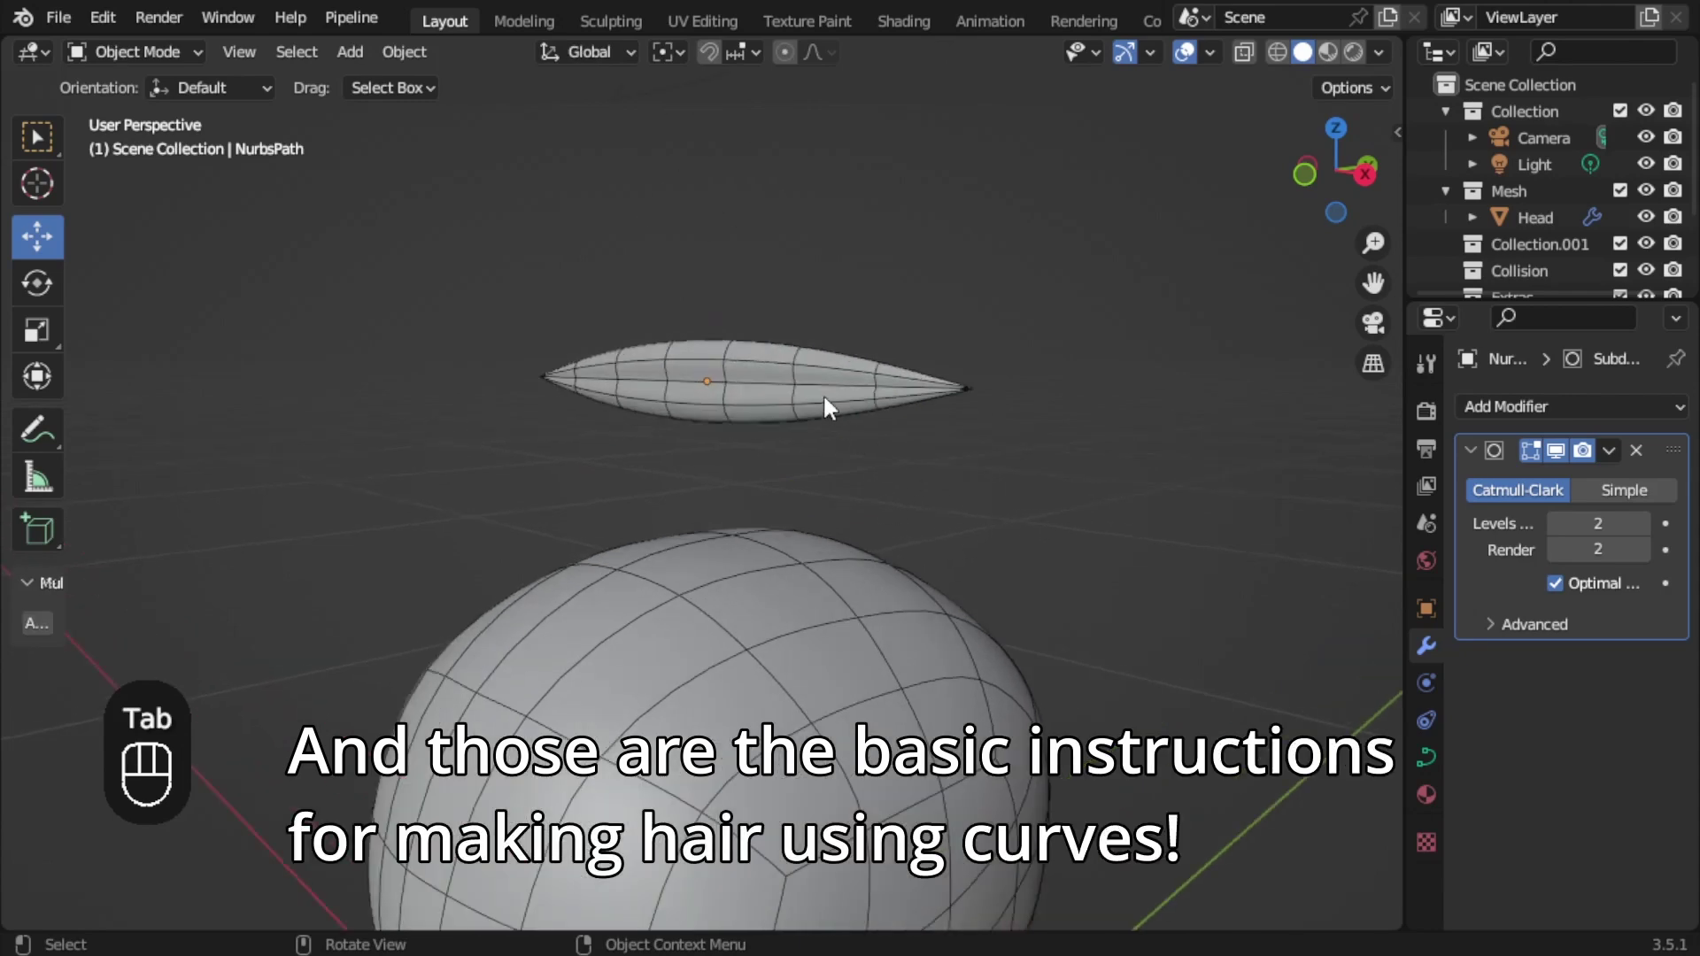
# Duplicate the strand with Shift+D in right view, rotate it 90° and move it onto the head.
pyautogui.press('KP_1')
pyautogui.press('KP_3')
pyautogui.press('shift+d')
pyautogui.press('r')
pyautogui.press('KP_Subtract')
pyautogui.press('KP_9')
pyautogui.press('KP_0')
pyautogui.press('Escape')
pyautogui.press('r')
pyautogui.press('KP_9')
pyautogui.press('KP_0')
pyautogui.press('KP_Enter')
pyautogui.press('g')
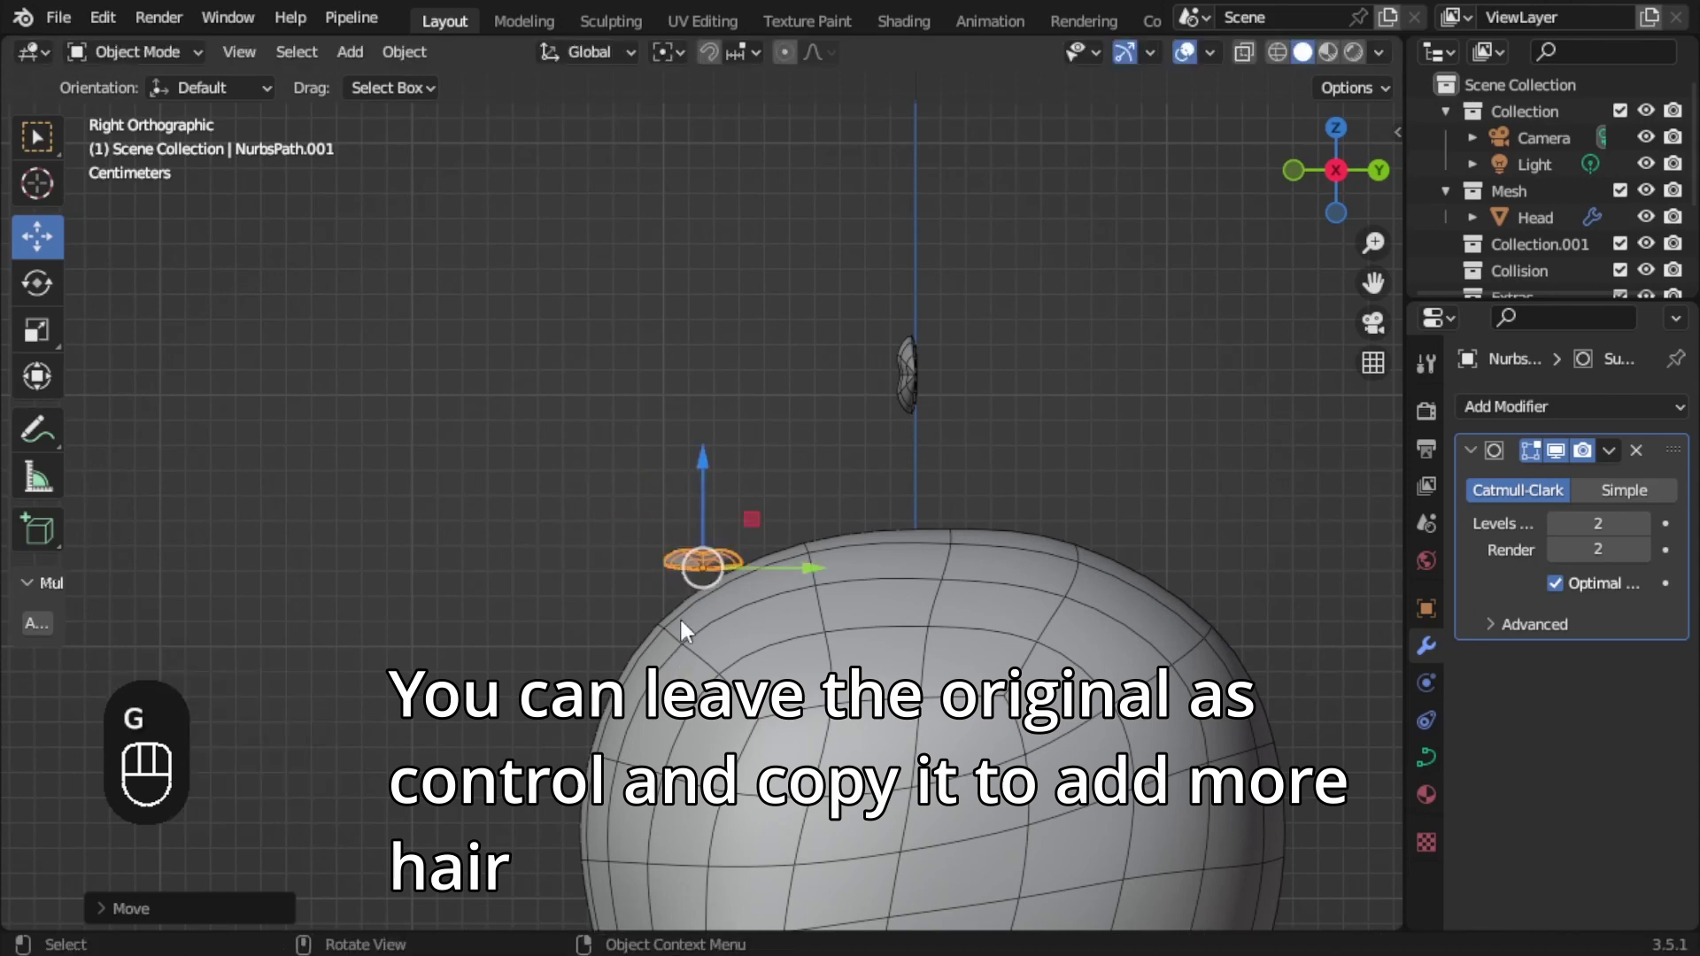
# In Edit Mode select all points, rotate them 90° on Z and move them to bend the lock over the head.
pyautogui.press('Tab')
pyautogui.press('a')
pyautogui.press('r')
pyautogui.press('z')
pyautogui.press('KP_9')
pyautogui.press('KP_0')
pyautogui.press('KP_Enter')
pyautogui.press('KP_1')
pyautogui.press('KP_3')
pyautogui.press('g')
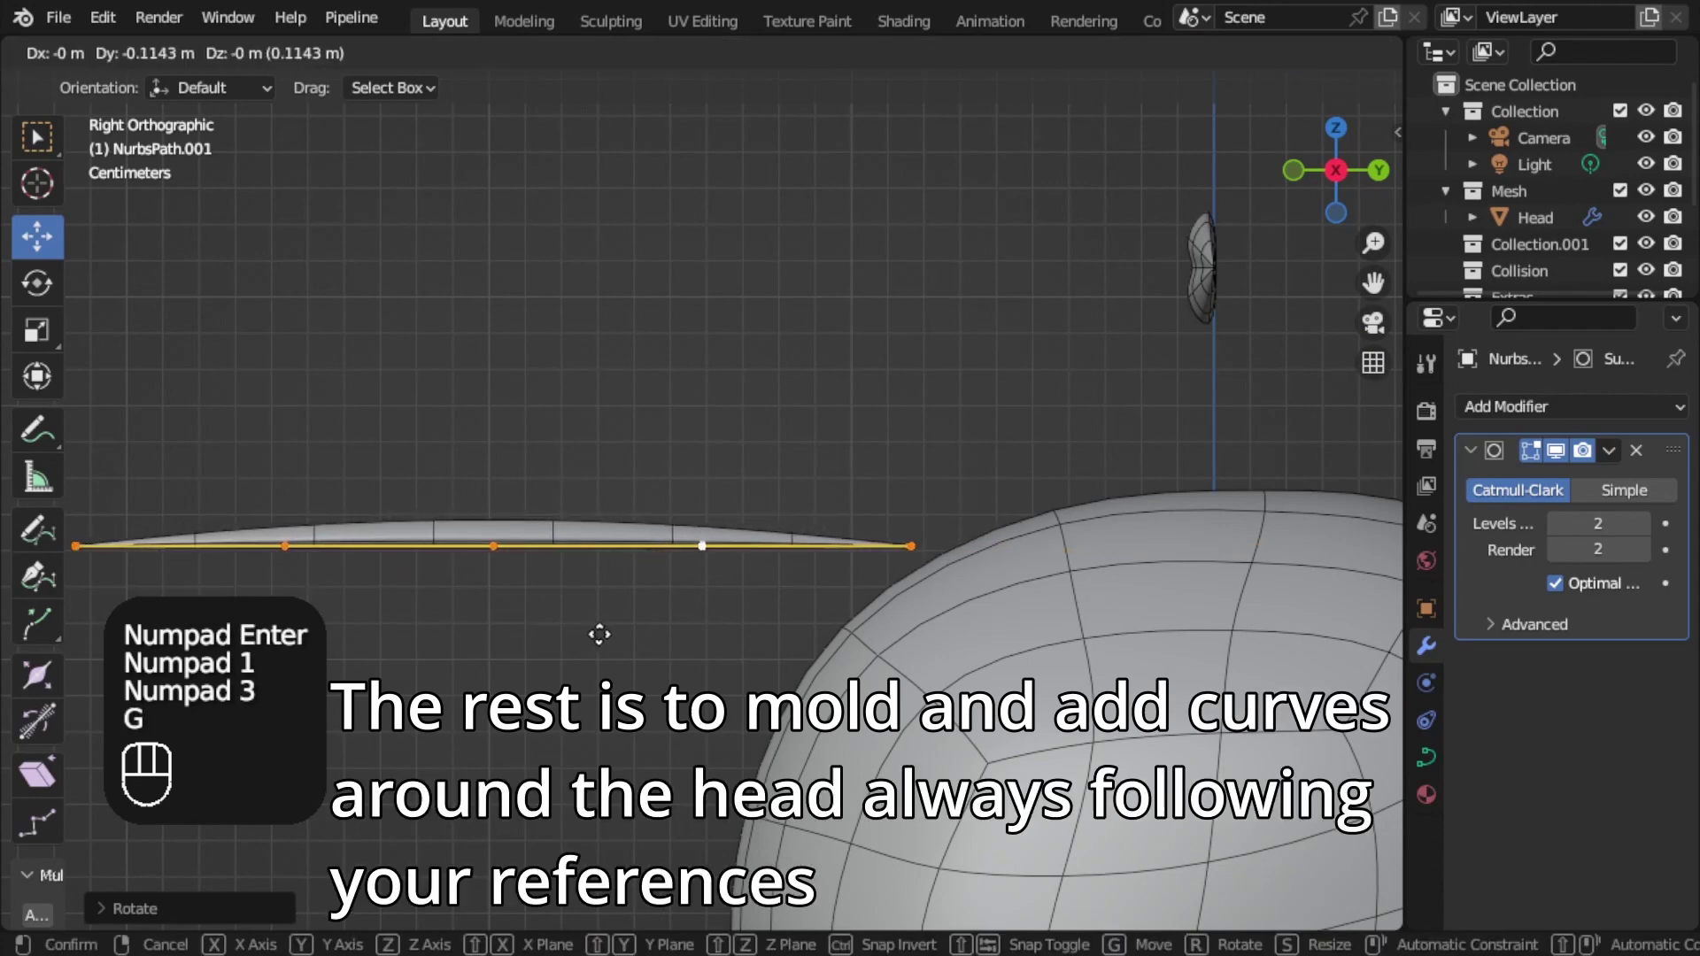
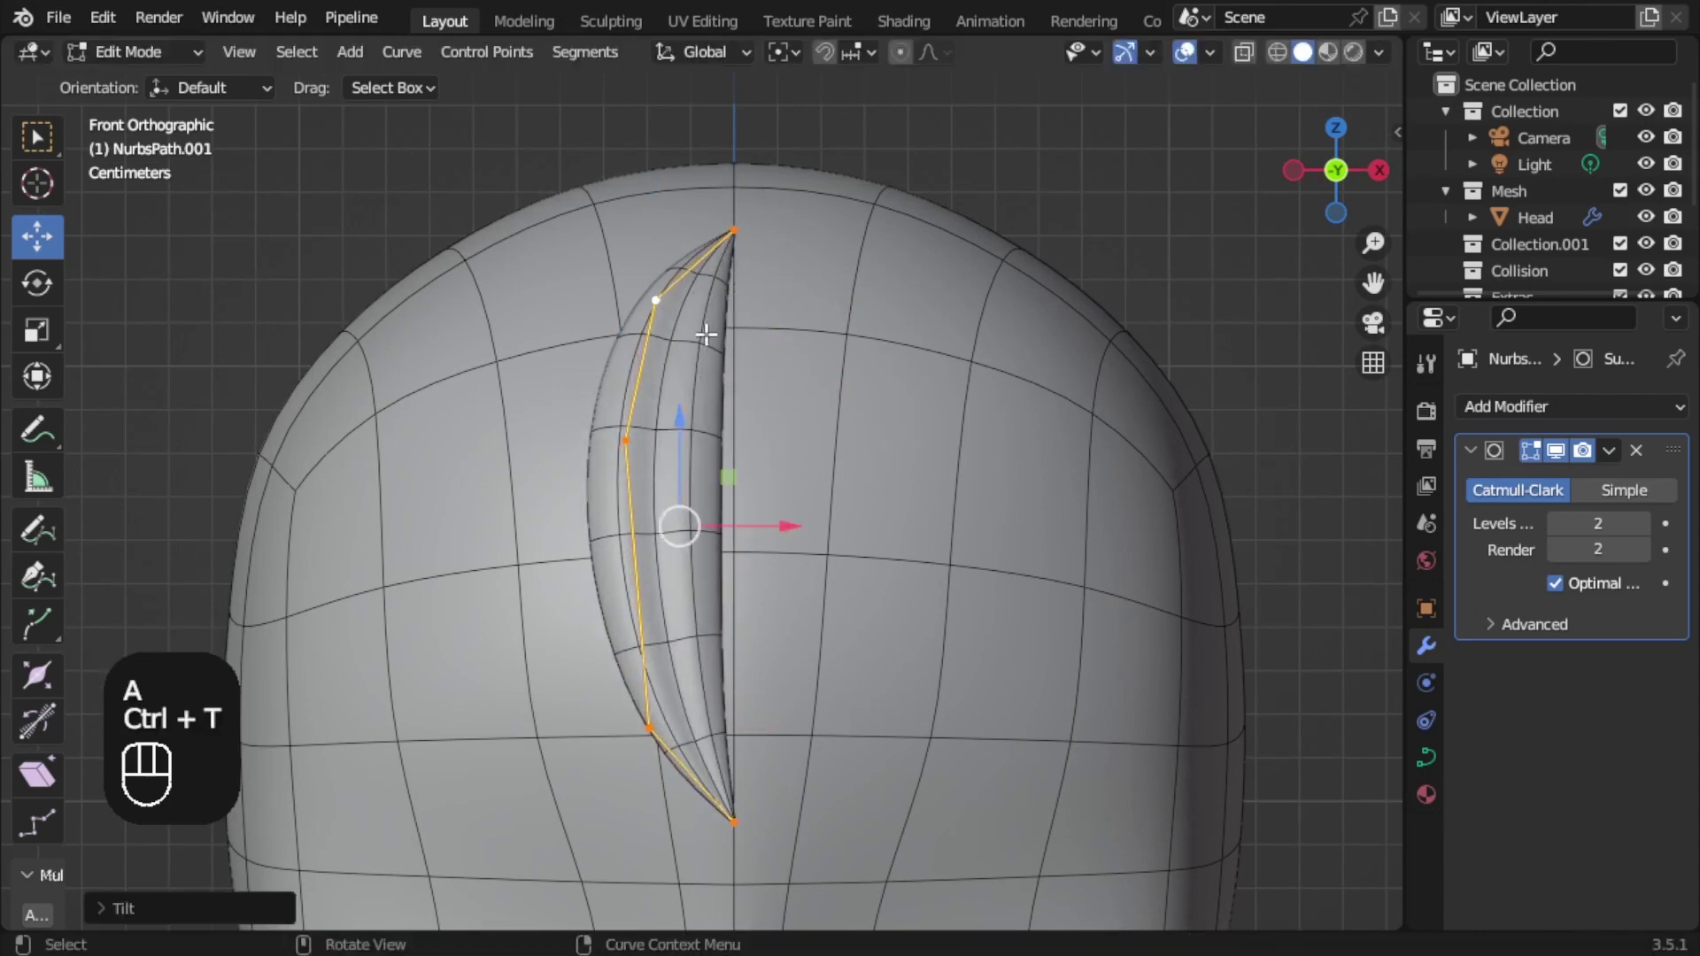
# Adjust point radii and tilt all points with Ctrl+T so the strand wraps around the side of the head.
pyautogui.press('alt+s')
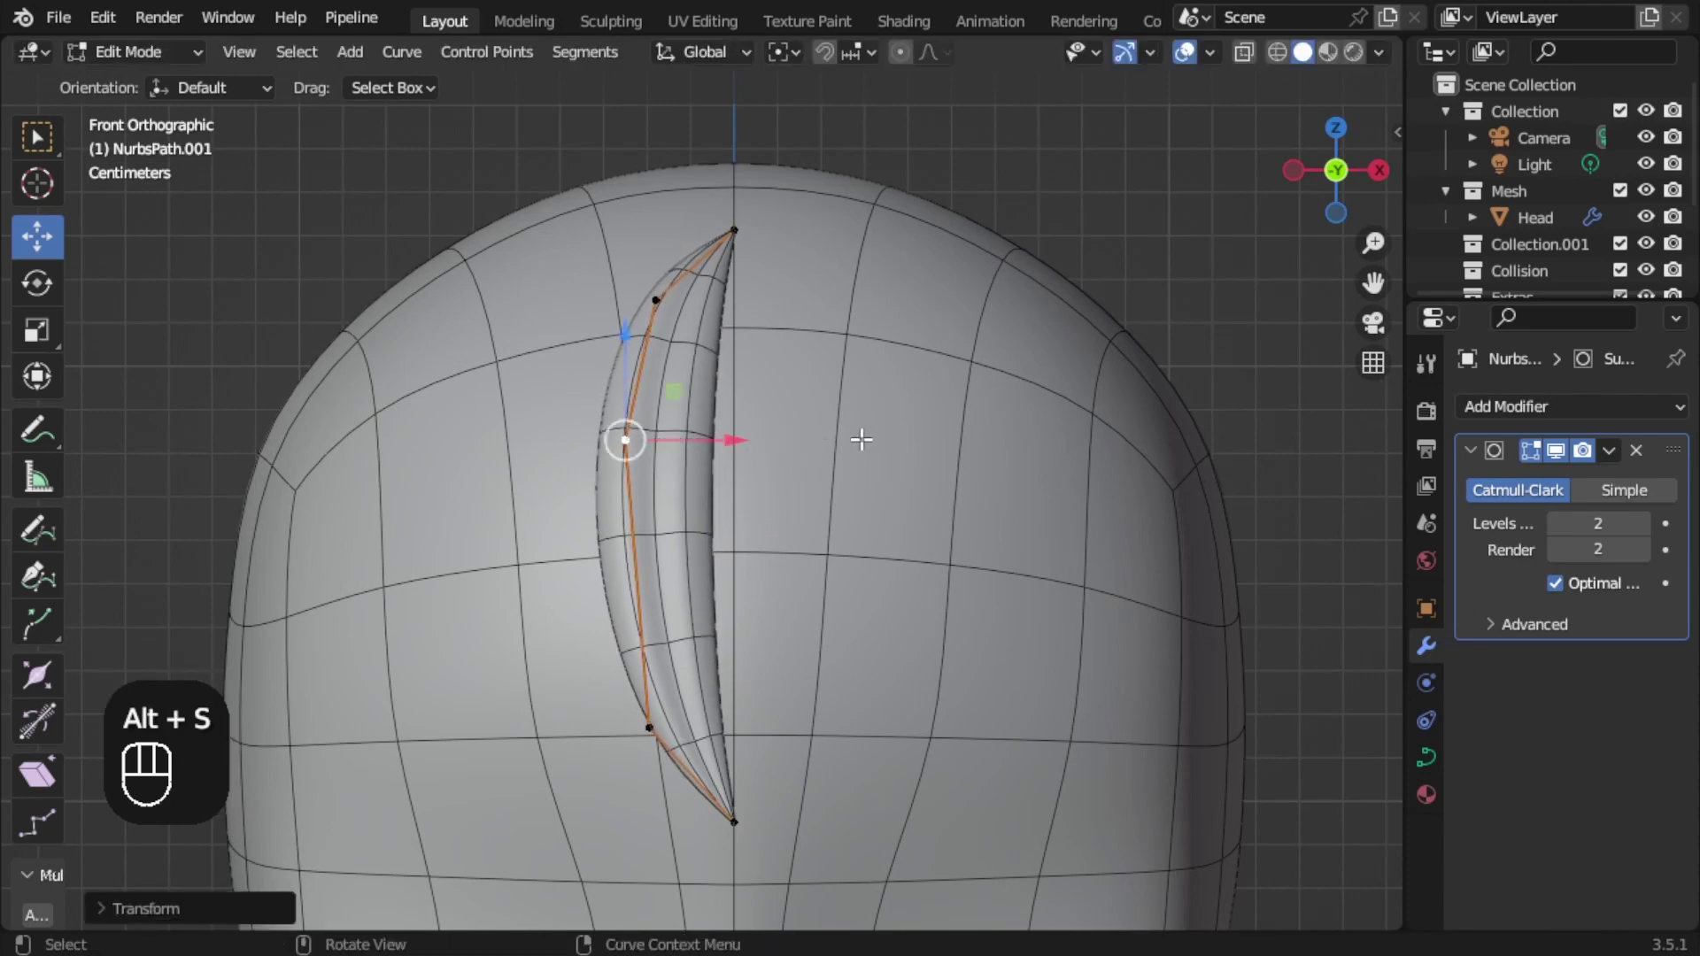
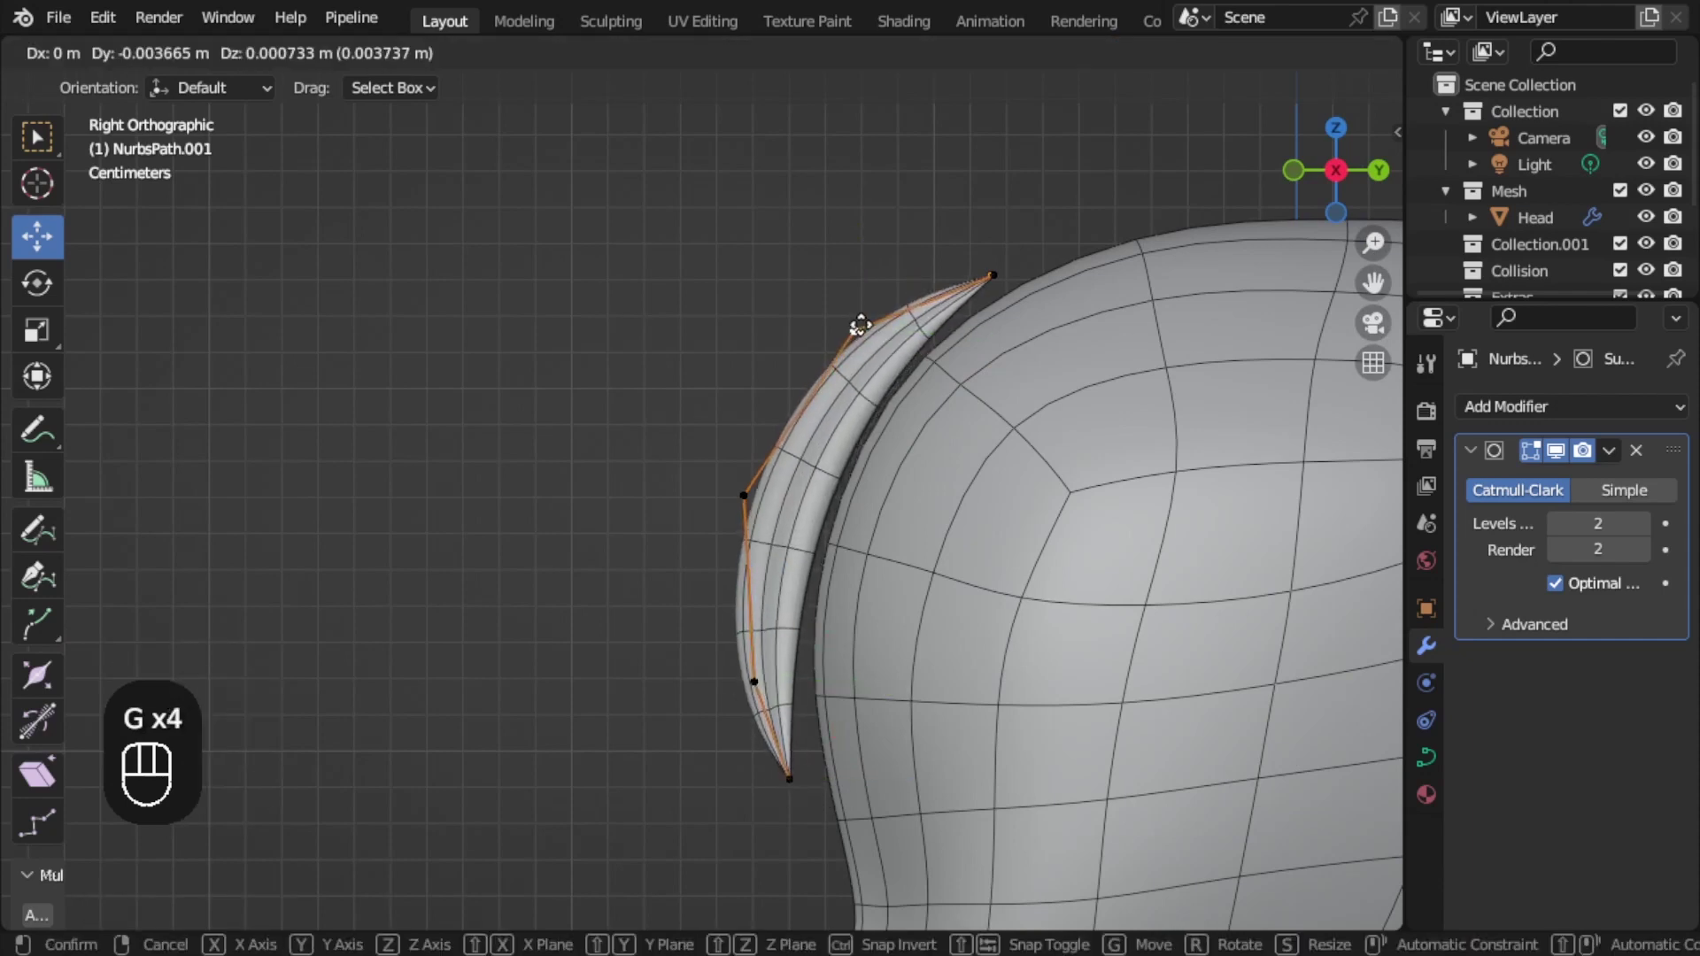
pyautogui.press('a')
pyautogui.press('ctrl+t')
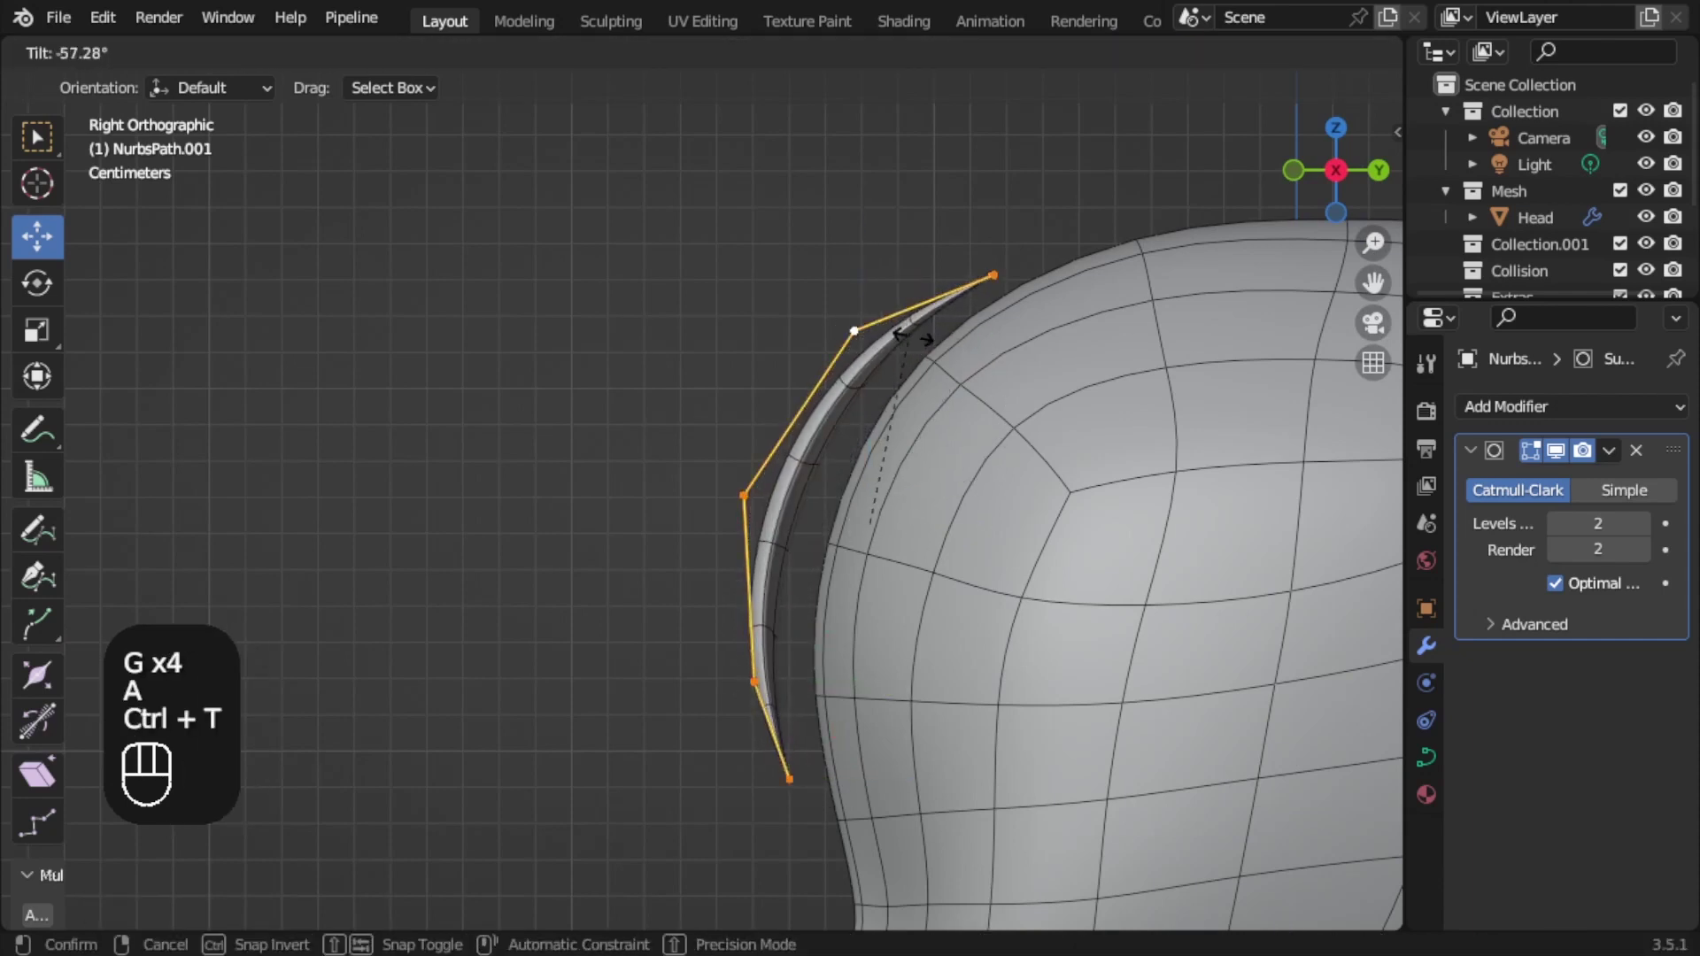
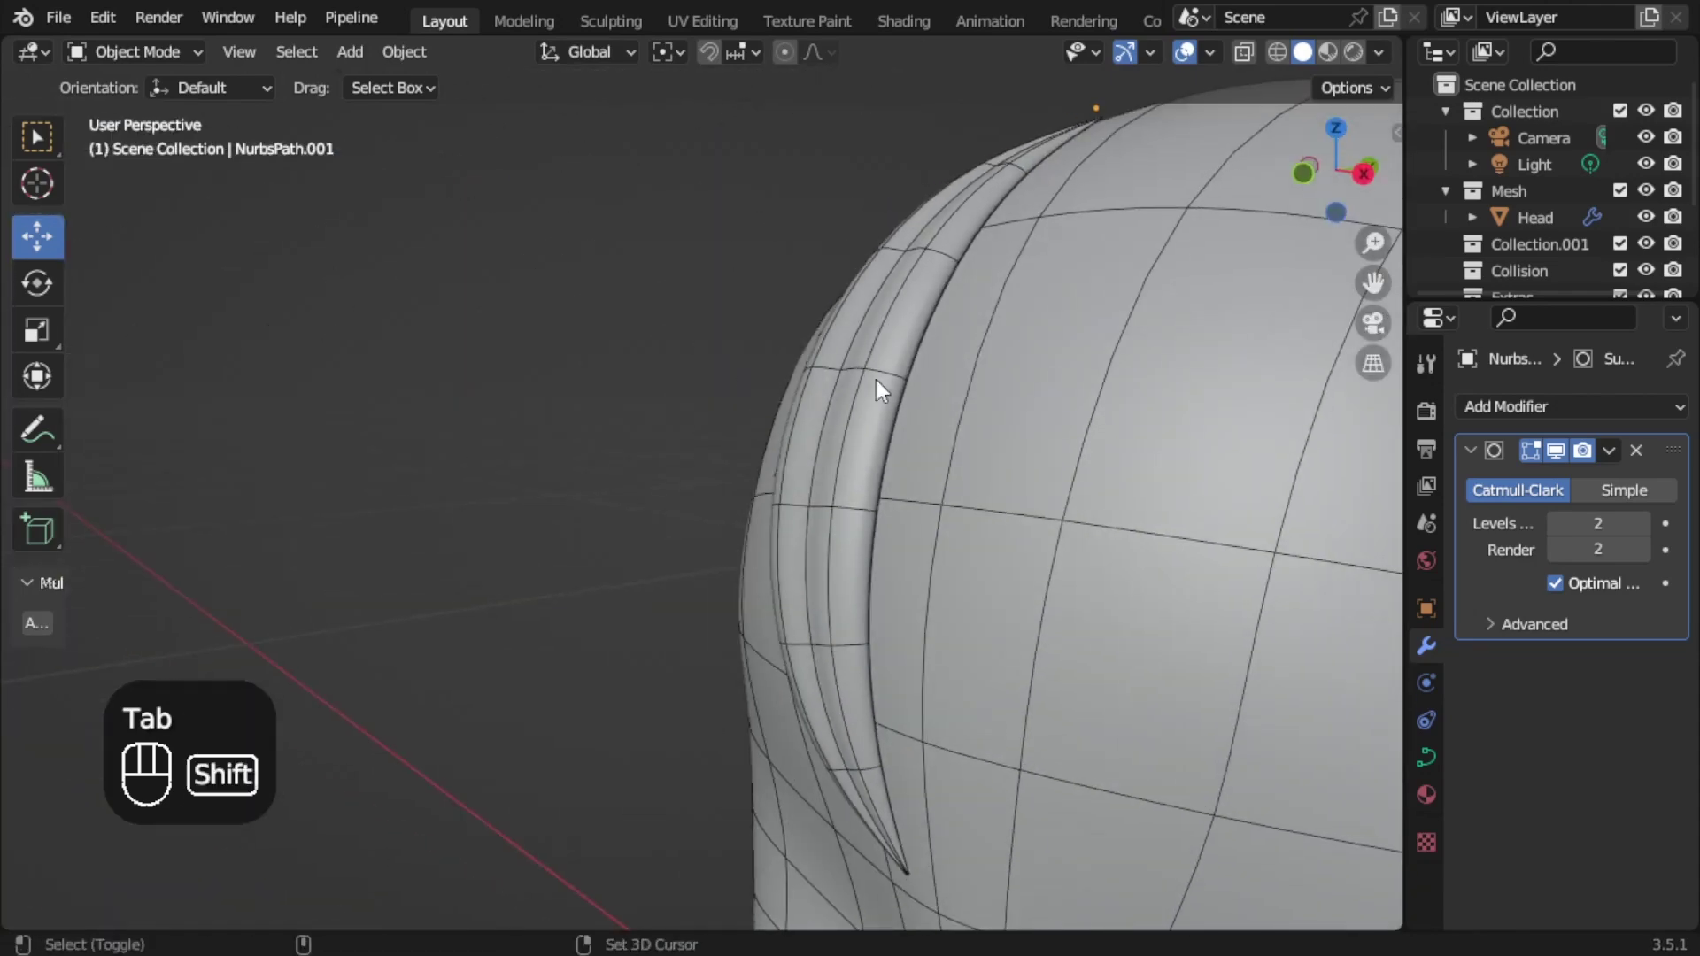
# Remove the copied strand's Subdivision modifier and convert the curve to a mesh.
pyautogui.click(719, 390)
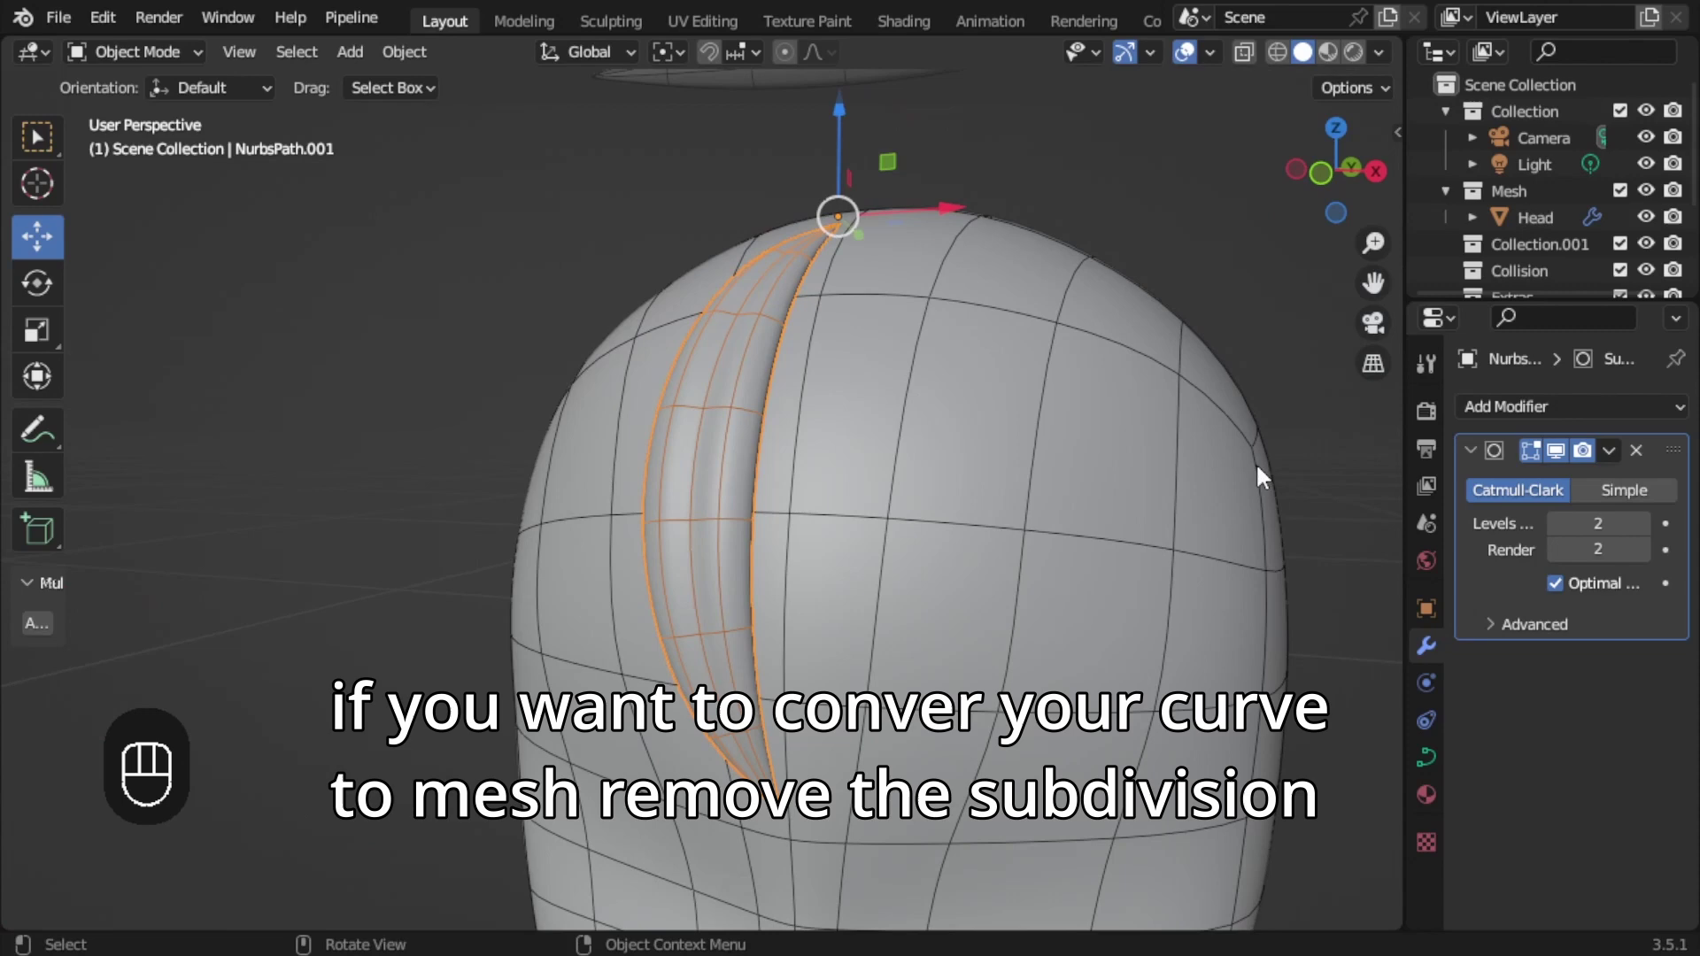
pyautogui.click(1643, 462)
pyautogui.moveTo(417, 59); pyautogui.dragTo(819, 751)
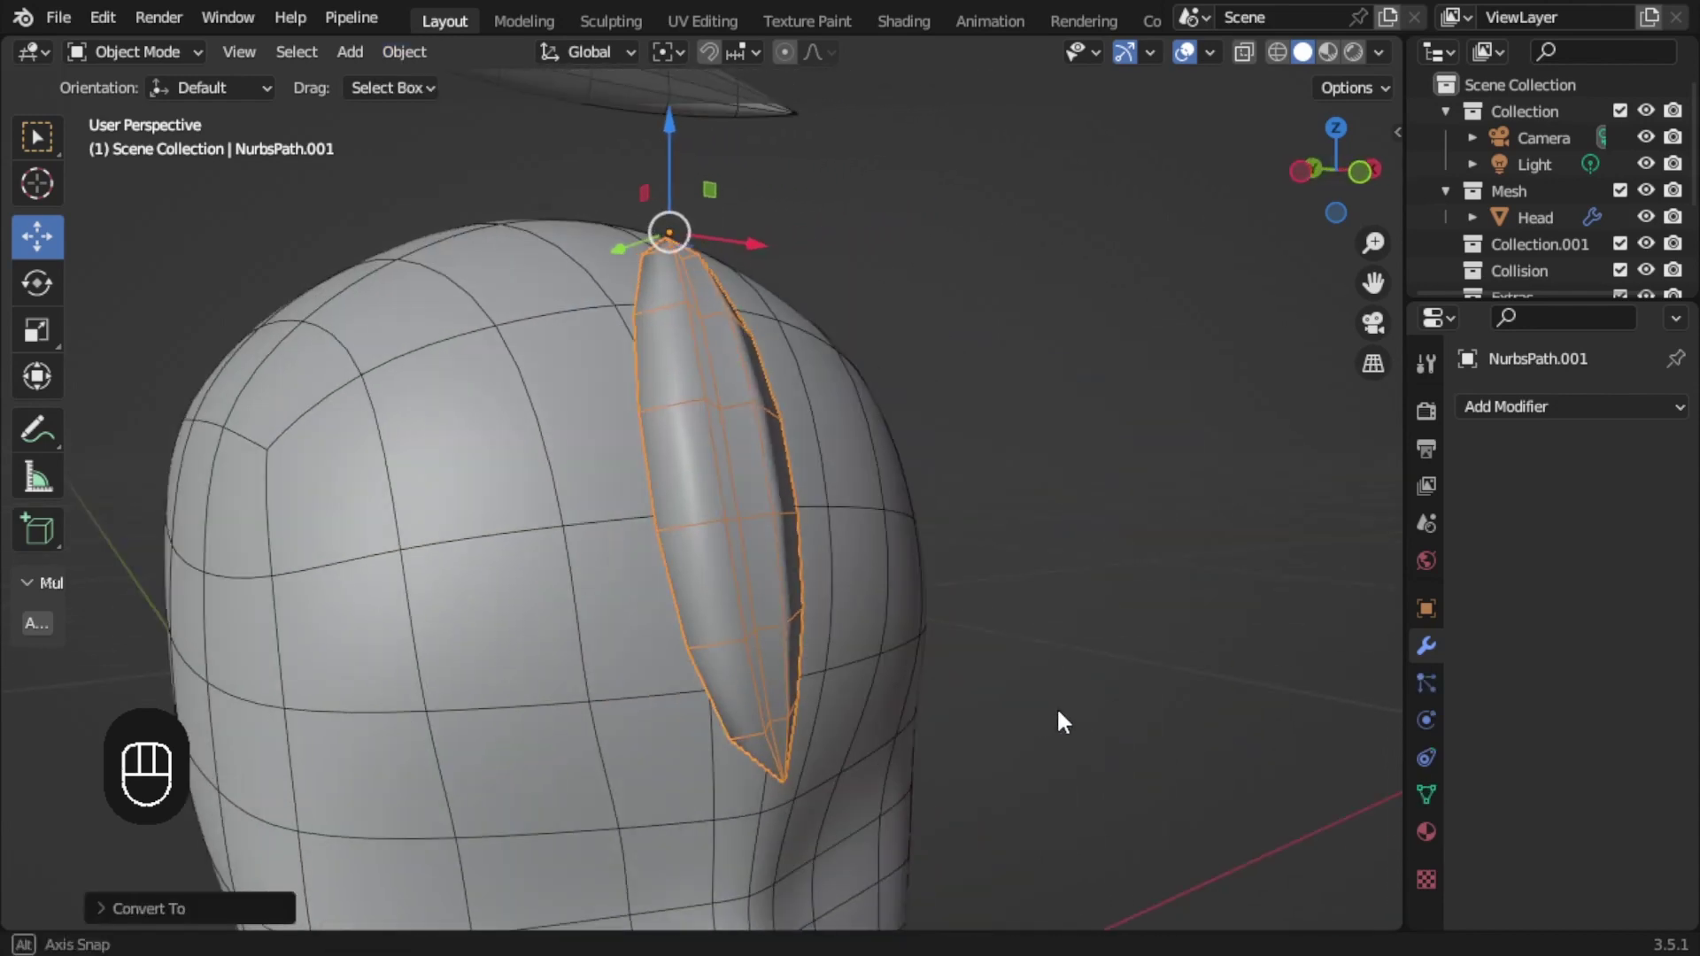
pyautogui.press('Tab')
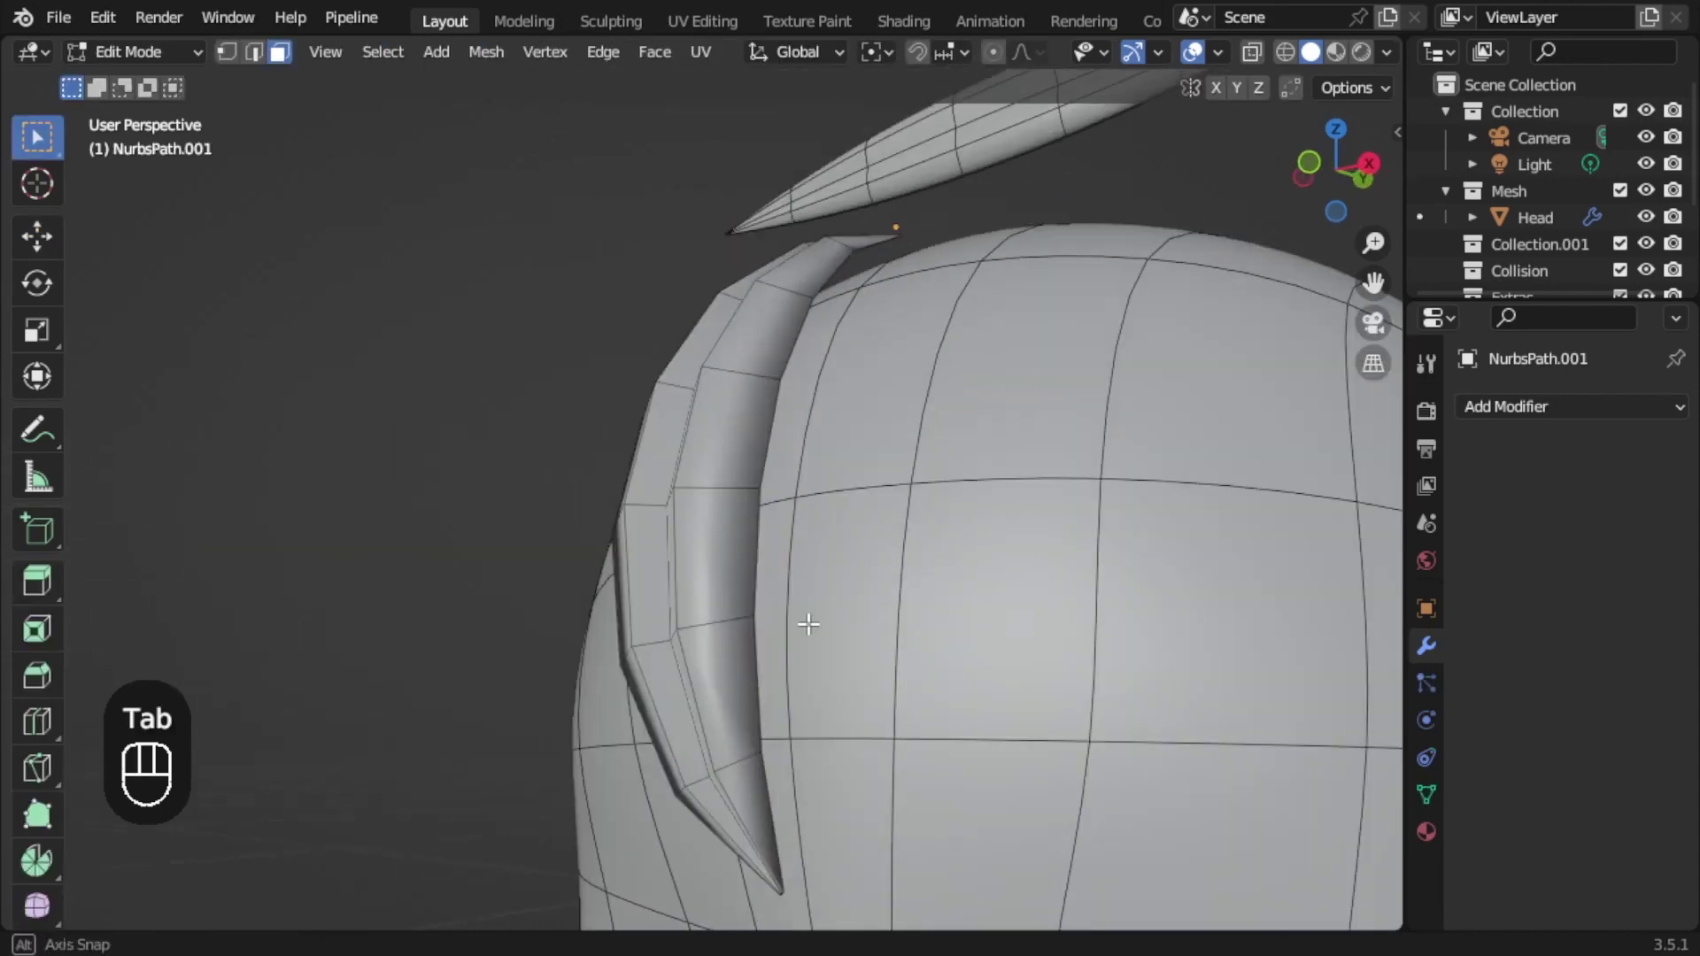
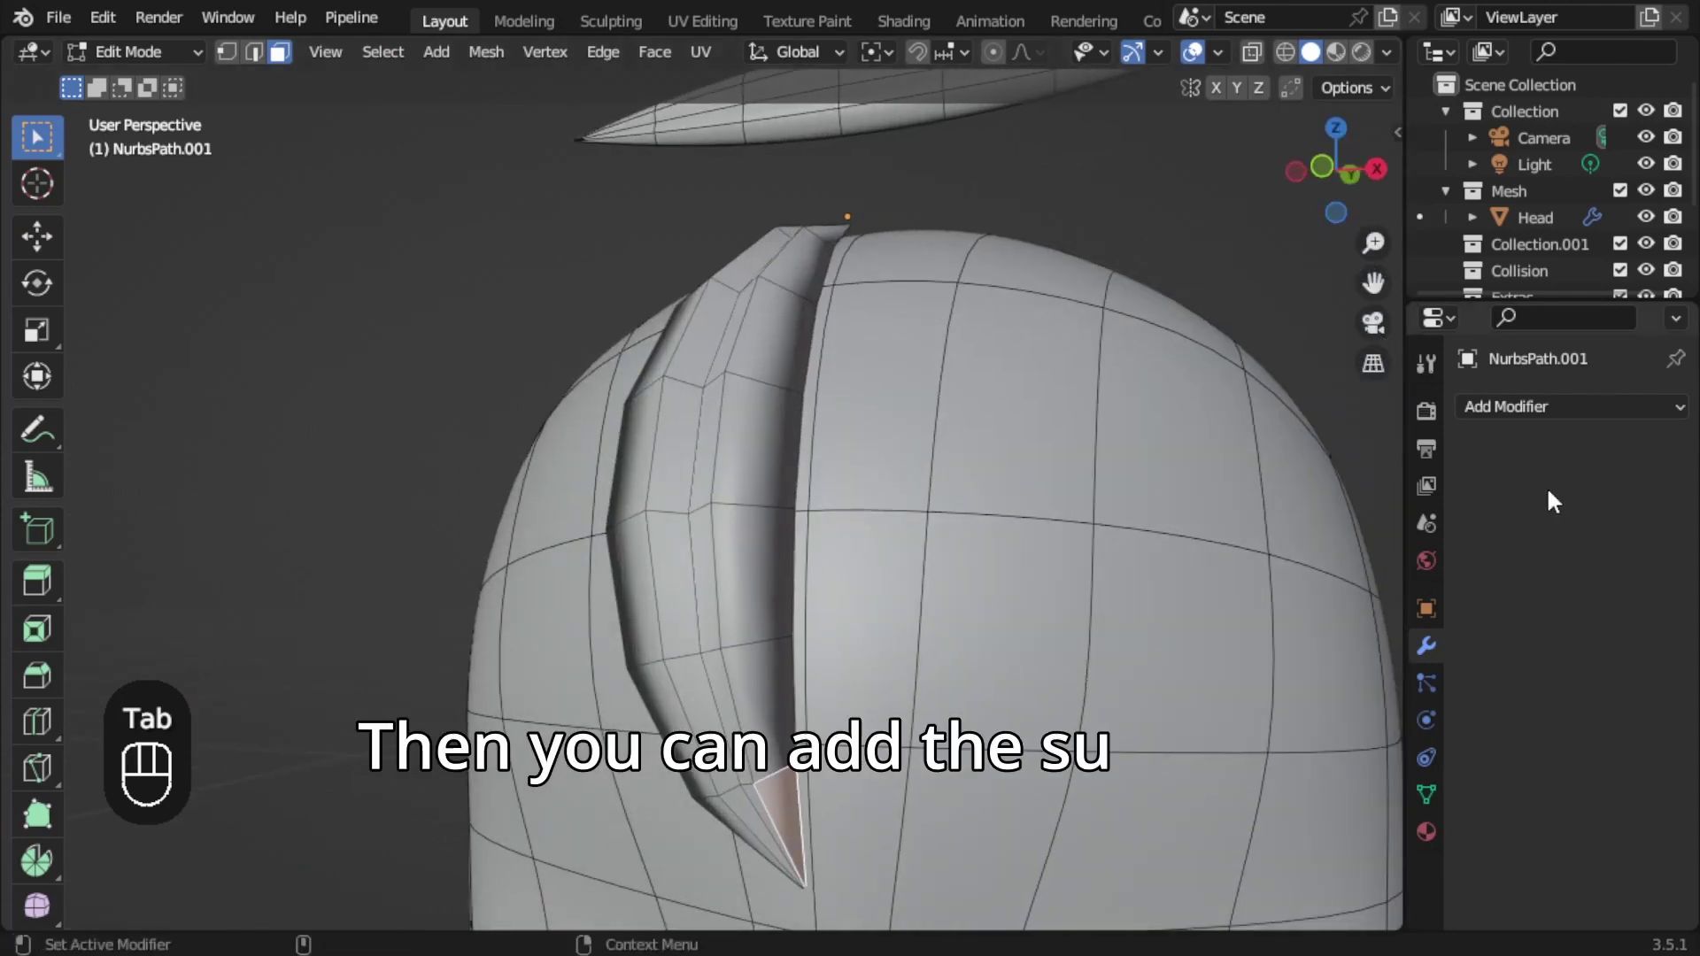
# Add a Subdivision Surface modifier at Levels Viewport 2 to the mesh strand and show the finished hair.
pyautogui.moveTo(1537, 421); pyautogui.dragTo(1211, 900)
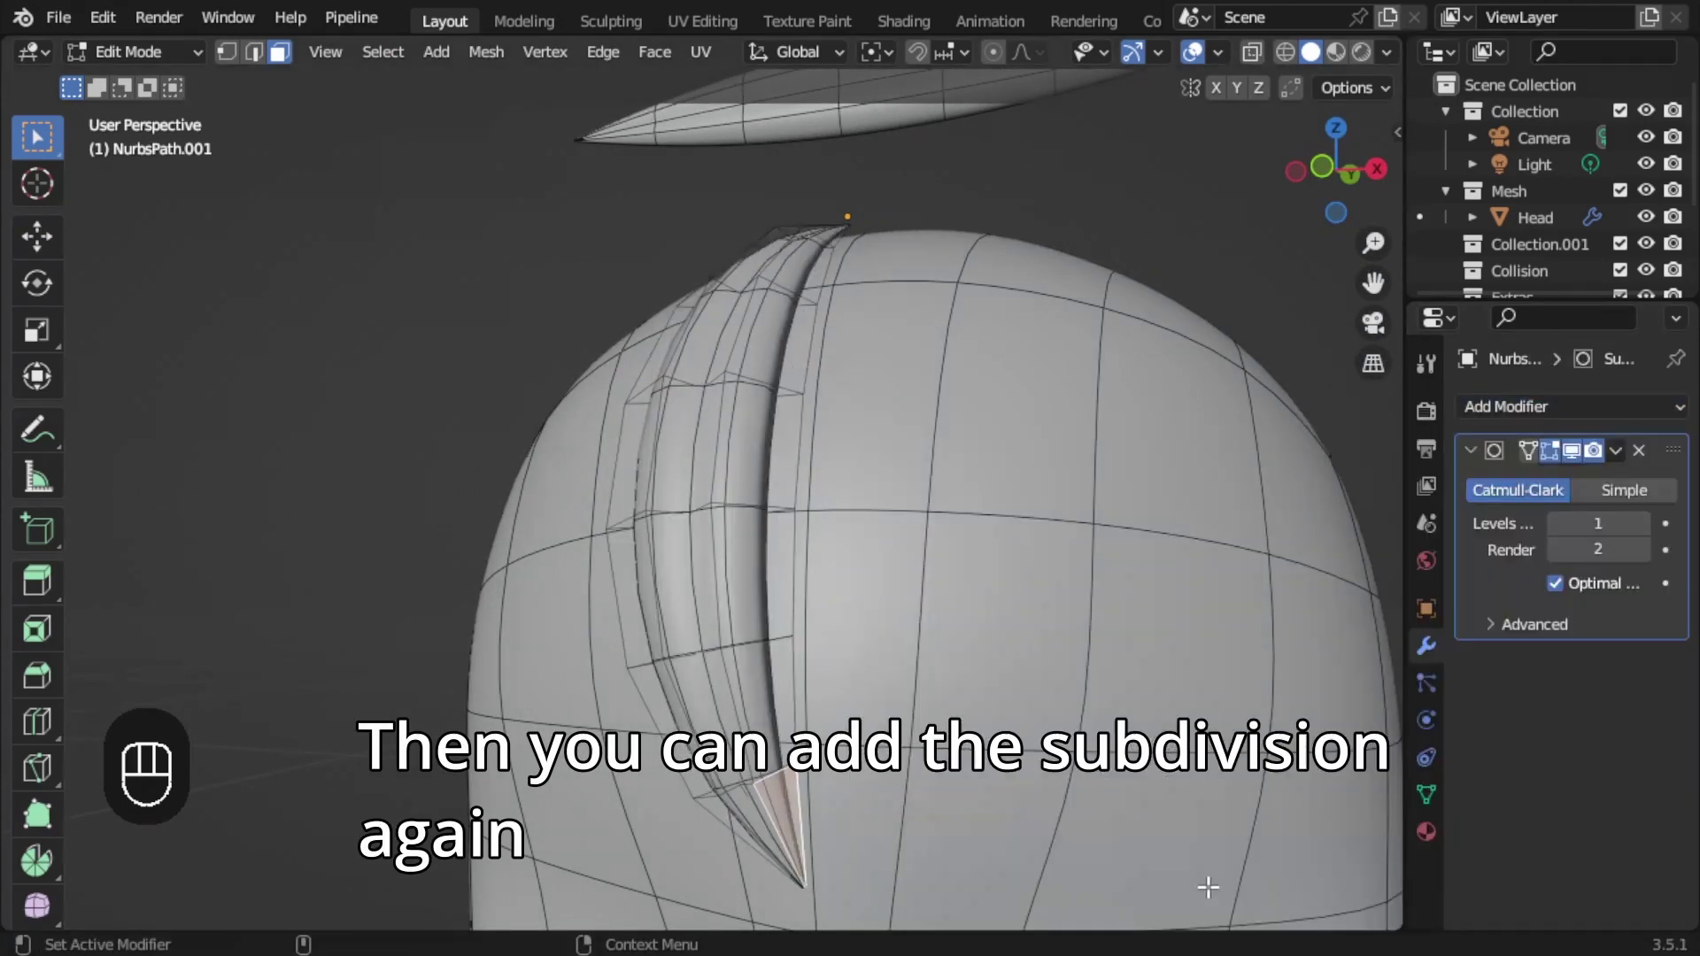
pyautogui.click(1649, 529)
pyautogui.click(1536, 458)
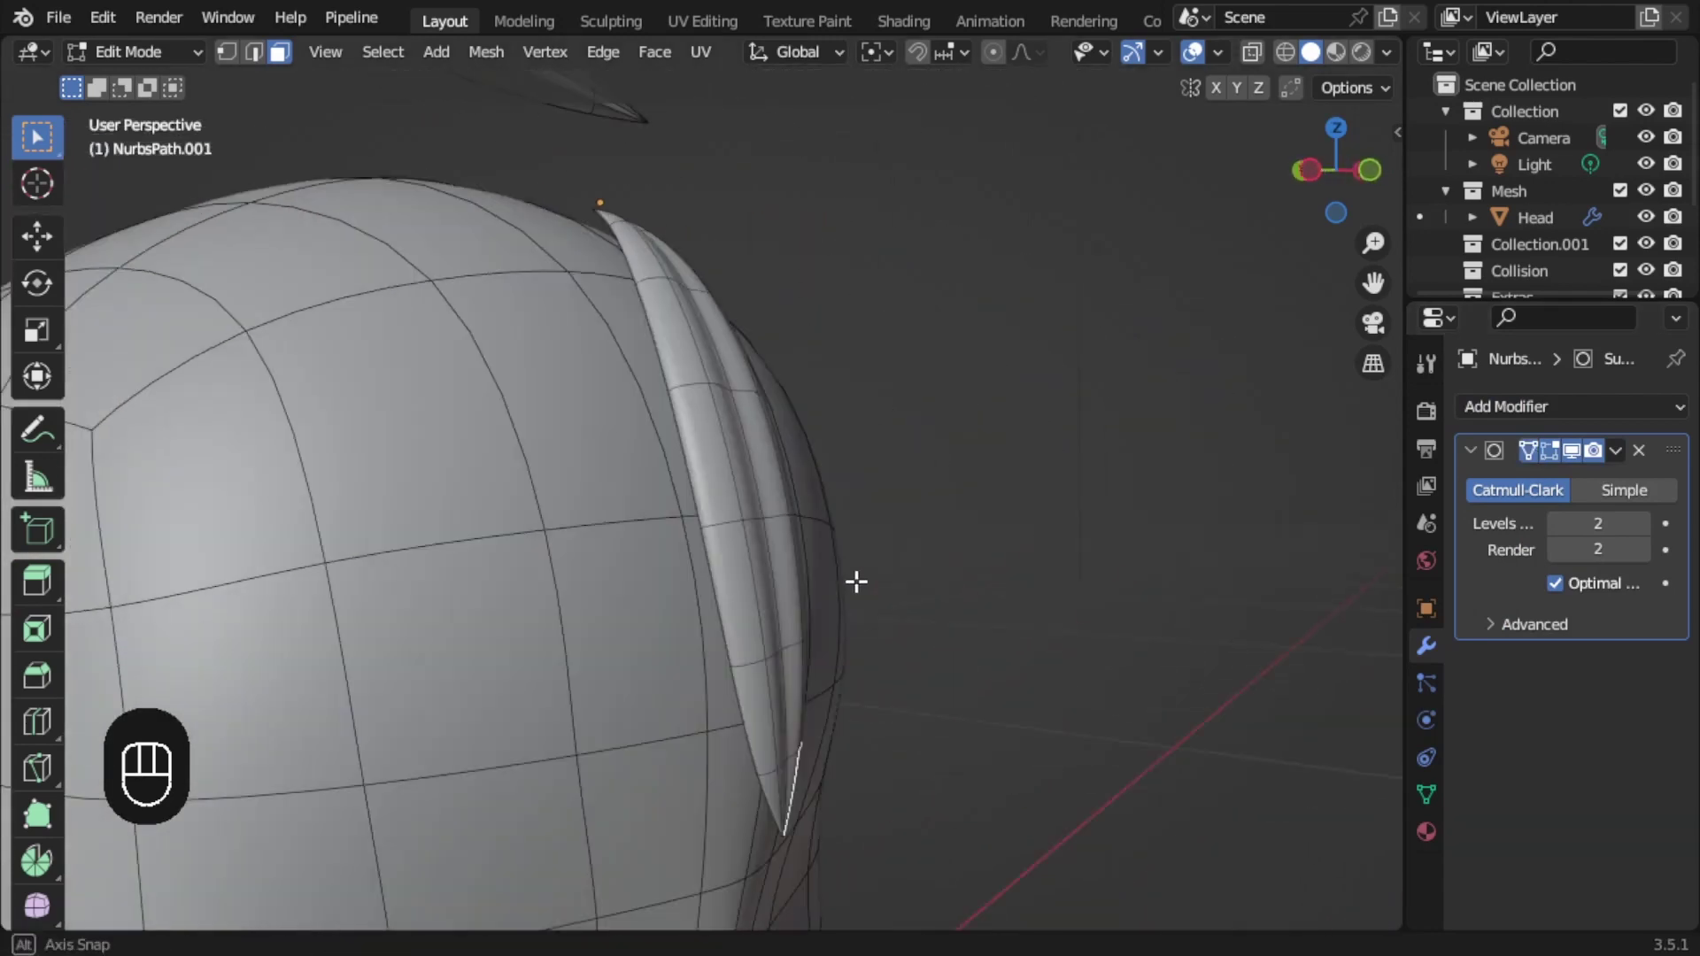
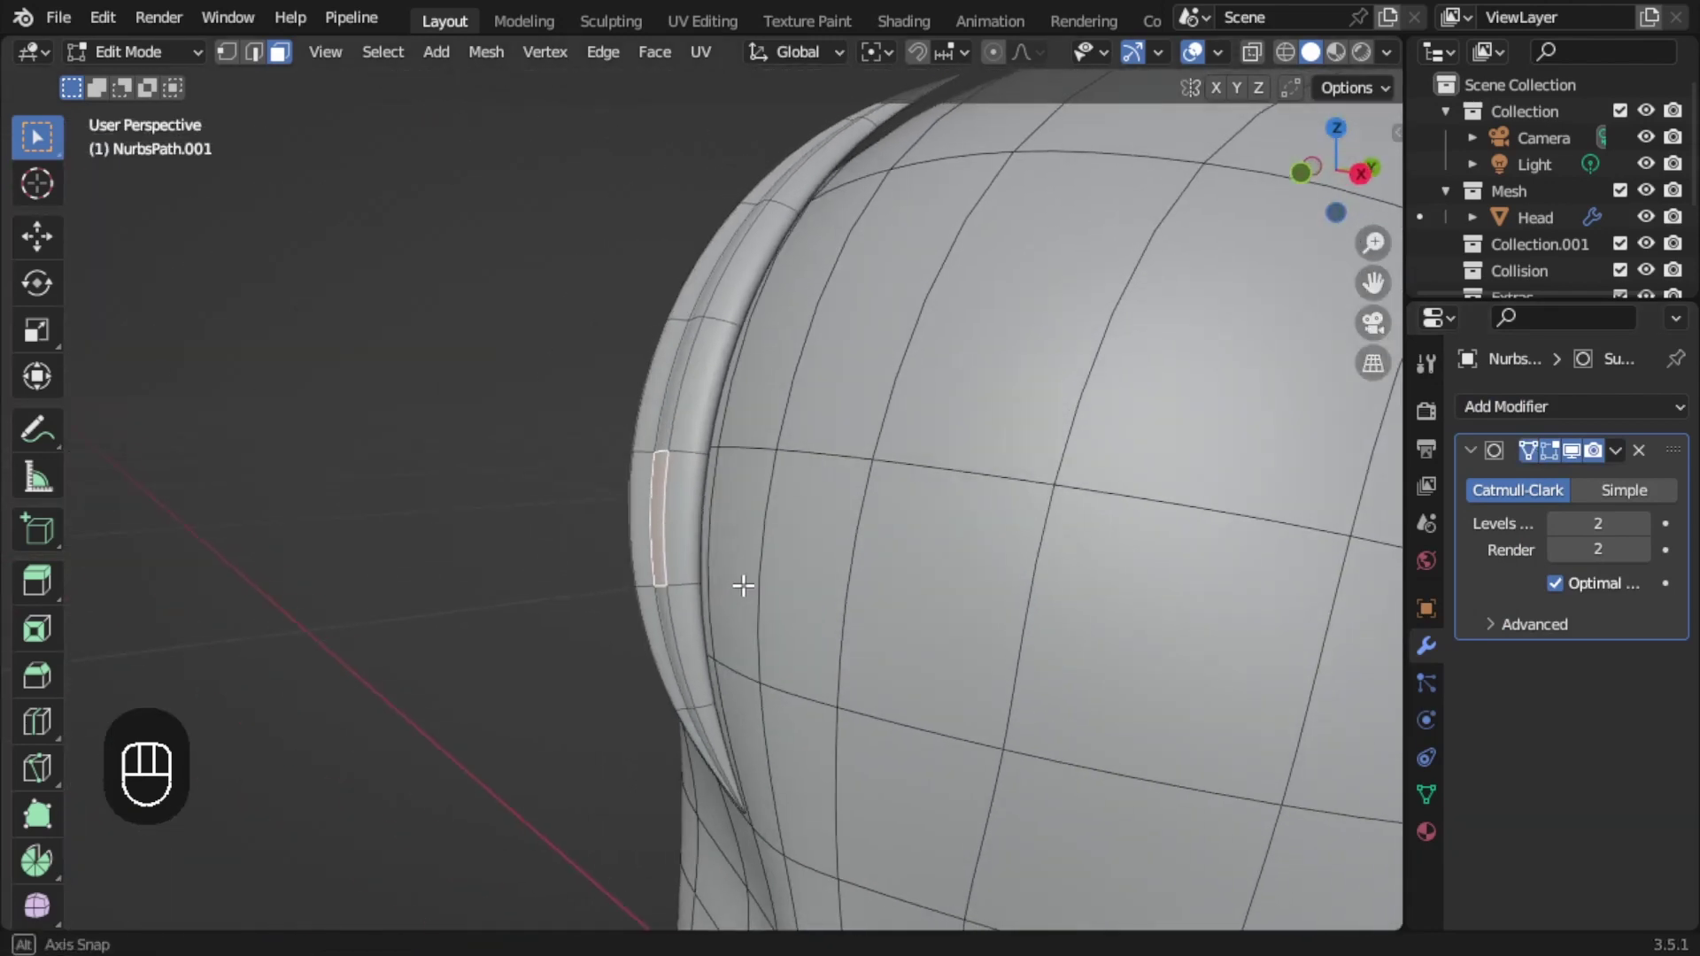
pyautogui.press('Tab')
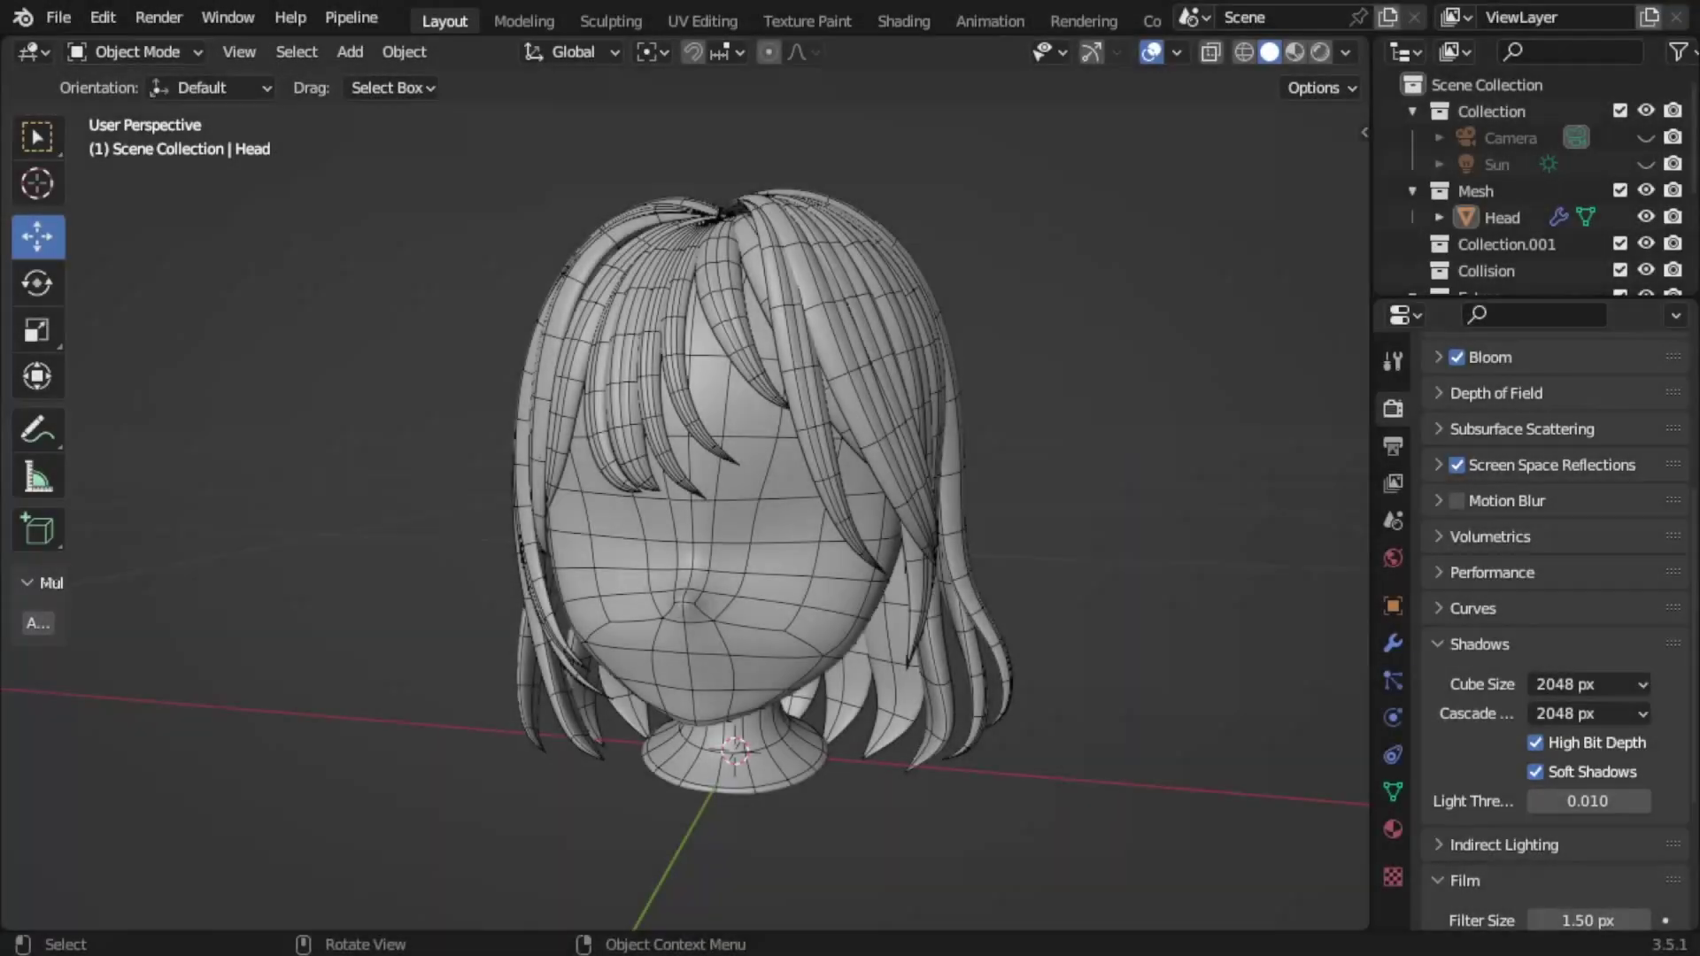